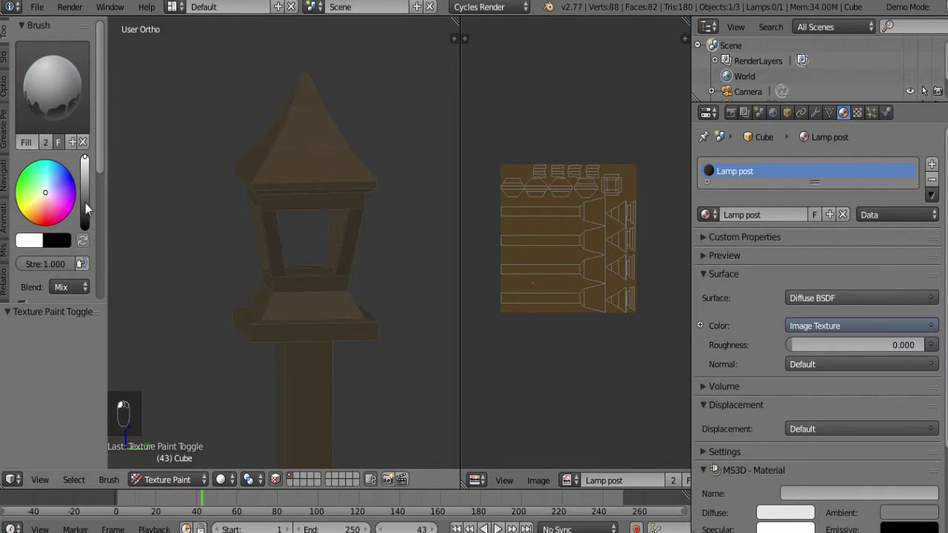
# Enable face-selection masking in Texture Paint mode and start selecting faces on the lamp head
pyautogui.moveTo(306, 348); pyautogui.dragTo(351, 360)
pyautogui.press('ctrl+s')
pyautogui.moveTo(398, 336); pyautogui.dragTo(337, 213)
pyautogui.moveTo(312, 215); pyautogui.dragTo(311, 207)
pyautogui.click(337, 209)
pyautogui.middleClick(337, 209)
pyautogui.press('ctrl+s')
pyautogui.middleClick(342, 224)
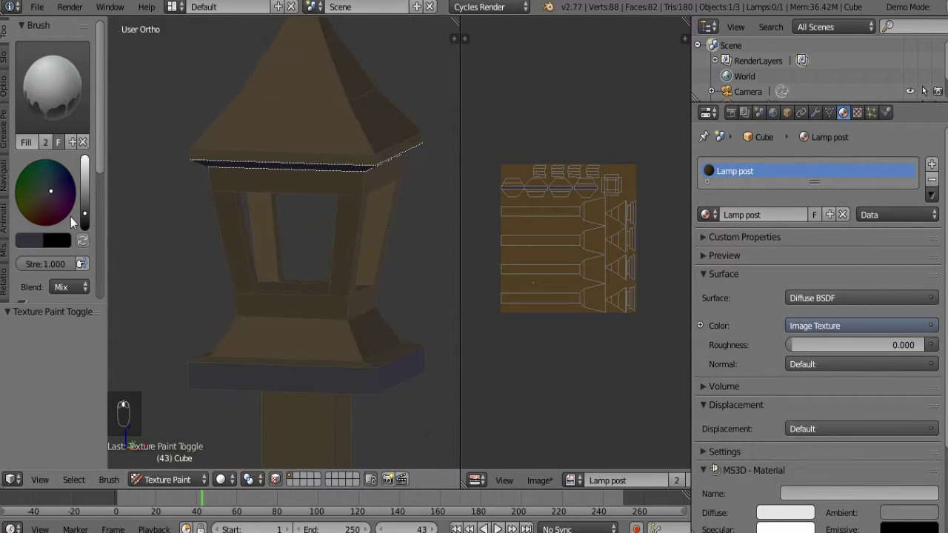
pyautogui.click(93, 217)
pyautogui.moveTo(332, 175); pyautogui.dragTo(330, 216)
# Select the linked faces of the lamp head and pointed roof for painting
pyautogui.press('l')
pyautogui.press('l')
pyautogui.press('l')
pyautogui.press('l')
pyautogui.press('l')
pyautogui.press('l')
pyautogui.press('l')
pyautogui.middleClick(311, 240)
pyautogui.press('l')
pyautogui.moveTo(345, 221); pyautogui.dragTo(316, 183)
pyautogui.press('l')
pyautogui.moveTo(263, 216); pyautogui.dragTo(344, 254)
pyautogui.press('ctrl+s')
# Paint the selected head and roof faces with the dark purple base colour, saving the image
pyautogui.moveTo(322, 236); pyautogui.dragTo(300, 250)
pyautogui.moveTo(305, 243); pyautogui.dragTo(327, 319)
pyautogui.press('ctrl+s')
pyautogui.moveTo(327, 320); pyautogui.dragTo(306, 148)
pyautogui.moveTo(306, 148); pyautogui.dragTo(295, 179)
pyautogui.middleClick(295, 179)
pyautogui.moveTo(91, 227); pyautogui.dragTo(284, 222)
pyautogui.press('ctrl+s')
pyautogui.moveTo(368, 225); pyautogui.dragTo(279, 263)
pyautogui.press('ctrl+s')
# Select all masked faces and fill them uniformly with dark purple using the Fill brush
pyautogui.press('a')
pyautogui.press('a')
pyautogui.click(360, 294)
pyautogui.moveTo(271, 319); pyautogui.dragTo(271, 291)
pyautogui.press('ctrl+s')
pyautogui.moveTo(280, 303); pyautogui.dragTo(317, 290)
pyautogui.press('a')
pyautogui.press('ctrl+s')
pyautogui.click(282, 480)
pyautogui.press('ctrl+s')
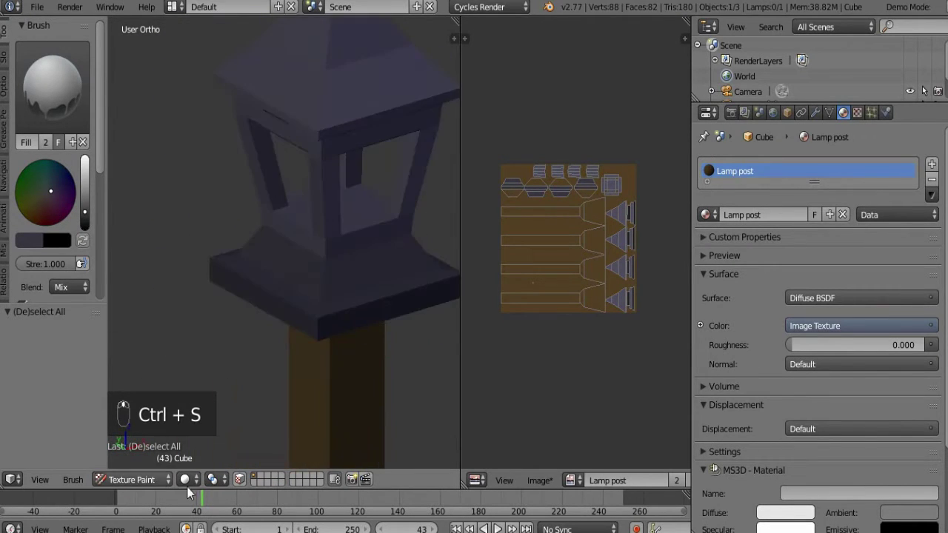
# Fill the remaining faces dark purple and save the painted texture image
pyautogui.click(276, 417)
pyautogui.moveTo(324, 260); pyautogui.dragTo(339, 292)
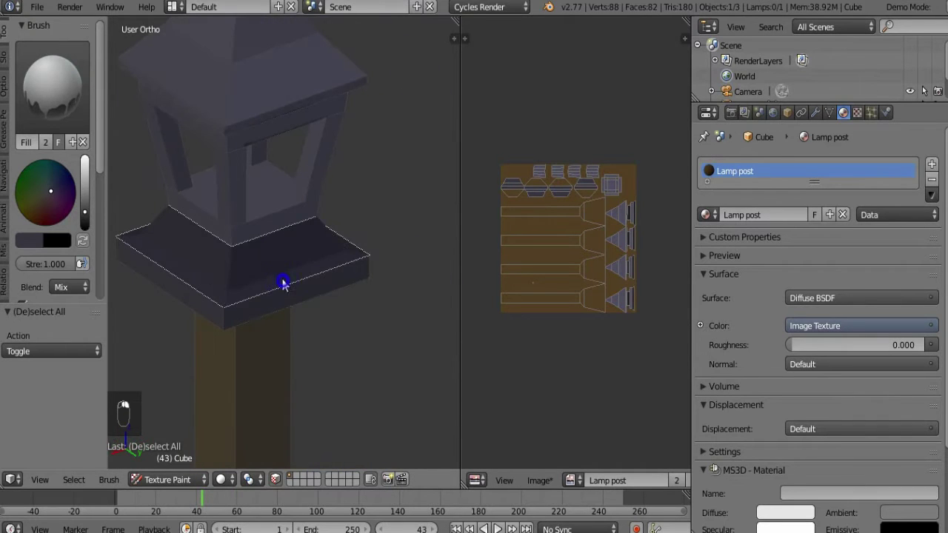
pyautogui.click(88, 219)
pyautogui.press('ctrl+s')
pyautogui.press('alt+s')
pyautogui.moveTo(573, 414); pyautogui.dragTo(319, 349)
pyautogui.press('ctrl+s')
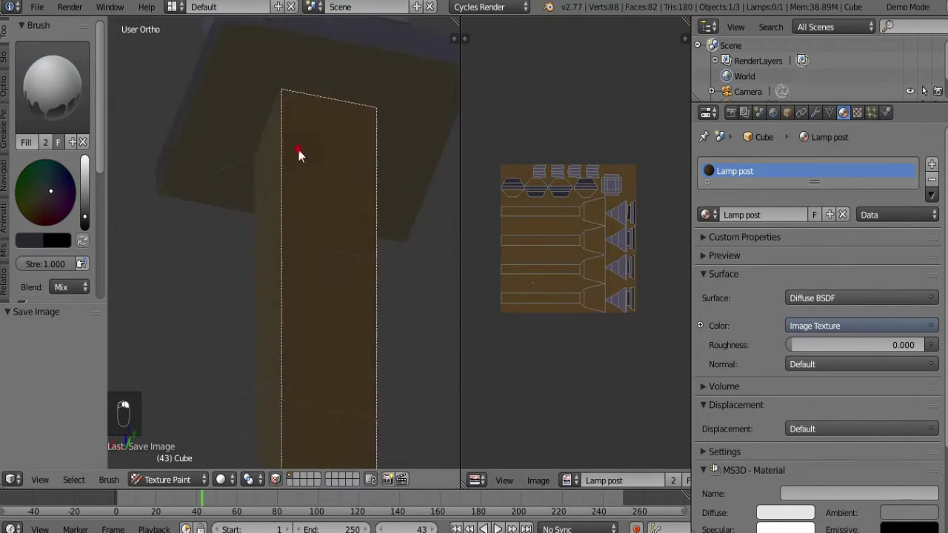
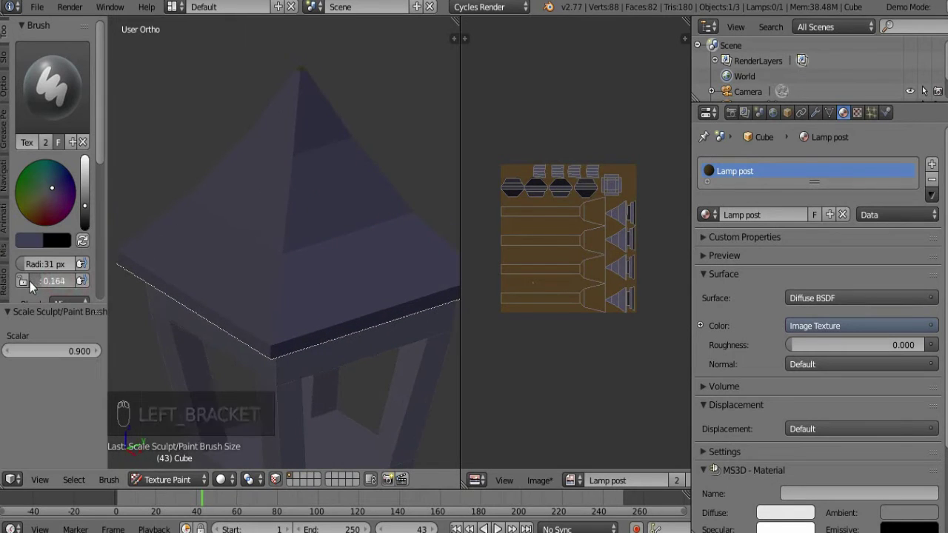
# Switch to the TexDraw brush, choose a lighter purple and stroke the first roof edges
pyautogui.press('ctrl+s')
pyautogui.middleClick(296, 236)
pyautogui.moveTo(303, 181); pyautogui.dragTo(351, 220)
pyautogui.press('ctrl+s')
pyautogui.moveTo(256, 223); pyautogui.dragTo(309, 190)
pyautogui.moveTo(298, 152); pyautogui.dragTo(282, 299)
pyautogui.click(299, 268)
pyautogui.moveTo(380, 303); pyautogui.dragTo(353, 275)
pyautogui.middleClick(353, 275)
pyautogui.moveTo(296, 233); pyautogui.dragTo(381, 291)
pyautogui.middleClick(381, 292)
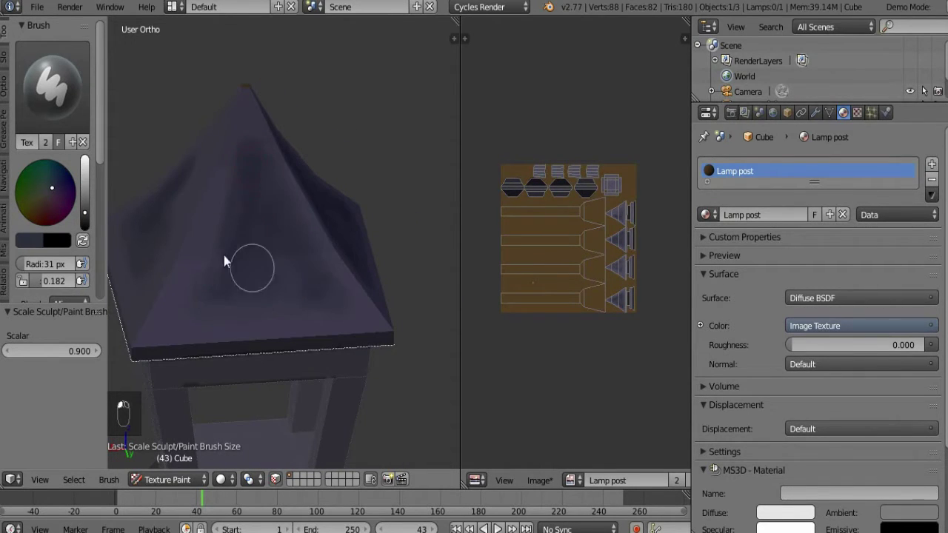
pyautogui.press('ctrl+s')
# Paint lighter-purple highlights along further roof ridges from the front view with a smaller brush
pyautogui.middleClick(362, 290)
pyautogui.moveTo(294, 192); pyautogui.dragTo(287, 179)
pyautogui.moveTo(293, 175); pyautogui.dragTo(463, 267)
pyautogui.press('ctrl+s')
pyautogui.press('KP_1')
pyautogui.moveTo(371, 190); pyautogui.dragTo(357, 261)
pyautogui.press('ctrl+s')
pyautogui.click(90, 199)
pyautogui.press('[')
pyautogui.press('[')
pyautogui.press('[')
# Stroke highlights down the sloping roof edges, then enlarge the brush for softer shading
pyautogui.moveTo(316, 64); pyautogui.dragTo(348, 238)
pyautogui.moveTo(348, 238); pyautogui.dragTo(275, 264)
pyautogui.moveTo(325, 236); pyautogui.dragTo(204, 281)
pyautogui.moveTo(203, 280); pyautogui.dragTo(284, 196)
pyautogui.middleClick(283, 195)
pyautogui.click(276, 107)
pyautogui.press(']')
pyautogui.press(']')
pyautogui.press(']')
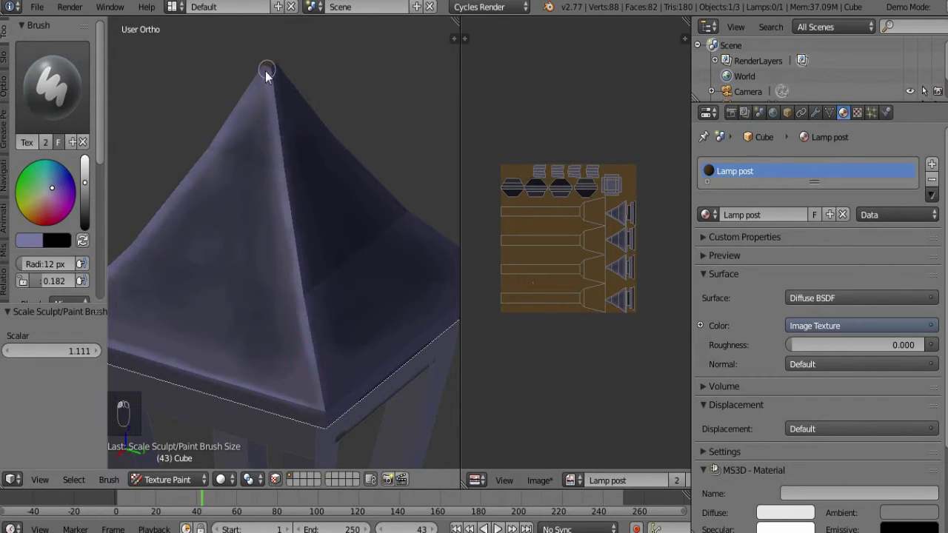
pyautogui.press('ctrl+s')
pyautogui.moveTo(147, 316); pyautogui.dragTo(245, 298)
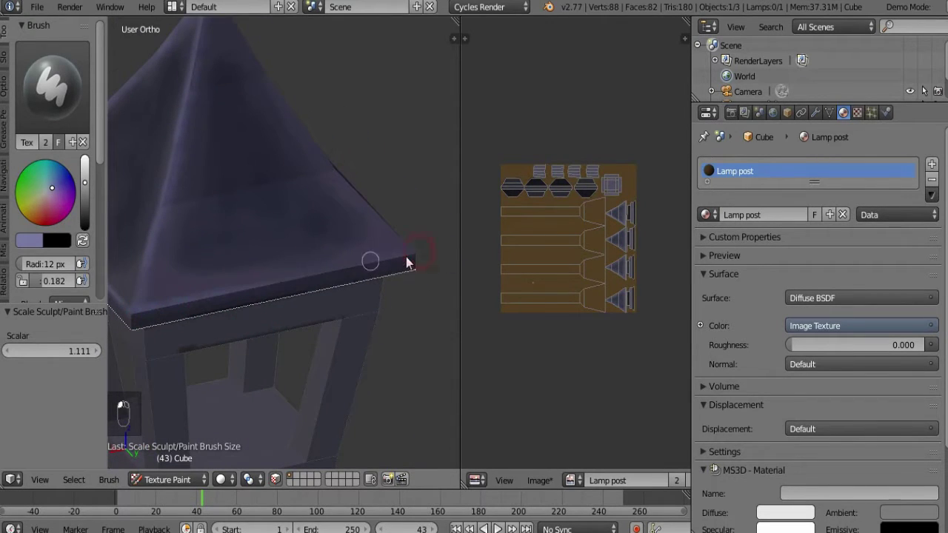
# Add soft lighter-purple shading around the roof tip and upper ridges
pyautogui.middleClick(402, 269)
pyautogui.click(223, 326)
pyautogui.moveTo(168, 340); pyautogui.dragTo(264, 166)
pyautogui.moveTo(339, 165); pyautogui.dragTo(296, 69)
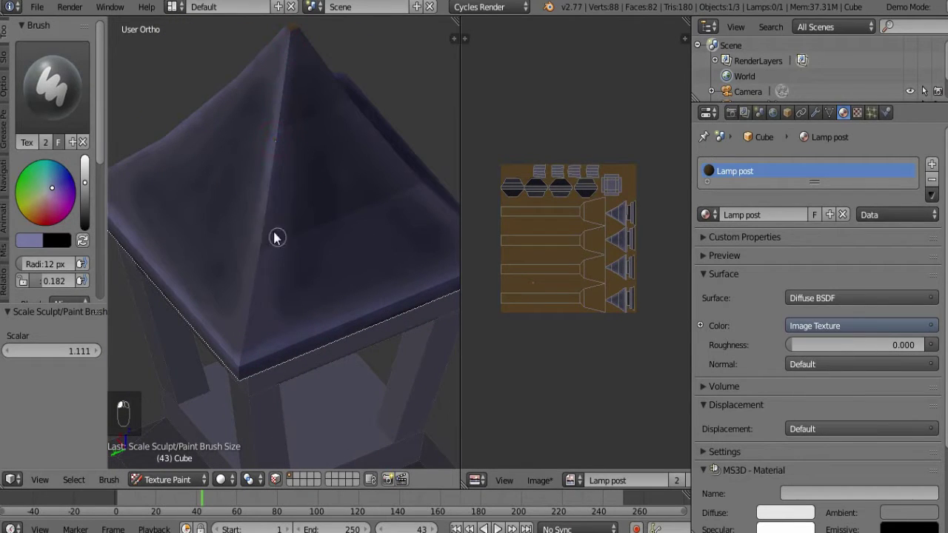
pyautogui.middleClick(282, 221)
pyautogui.moveTo(264, 68); pyautogui.dragTo(259, 73)
pyautogui.click(259, 291)
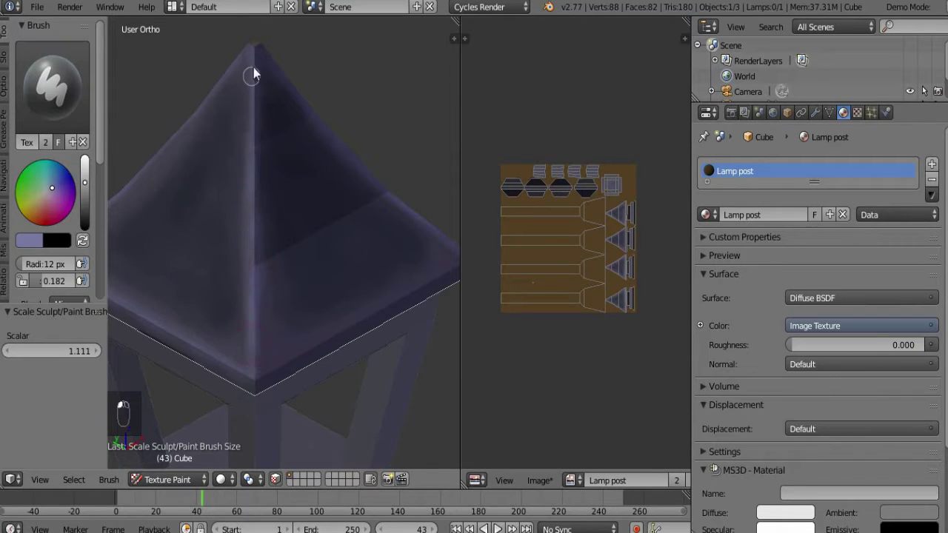
pyautogui.moveTo(280, 82); pyautogui.dragTo(311, 138)
pyautogui.moveTo(311, 138); pyautogui.dragTo(254, 108)
pyautogui.moveTo(254, 108); pyautogui.dragTo(368, 205)
pyautogui.press('ctrl+s')
# Finish the edge highlights on the remaining roof sides and save the texture image
pyautogui.moveTo(391, 282); pyautogui.dragTo(329, 197)
pyautogui.moveTo(233, 222); pyautogui.dragTo(194, 247)
pyautogui.moveTo(343, 168); pyautogui.dragTo(329, 263)
pyautogui.press('ctrl+s')
pyautogui.moveTo(364, 297); pyautogui.dragTo(396, 228)
pyautogui.press('KP_1')
pyautogui.middleClick(338, 194)
pyautogui.click(94, 217)
pyautogui.middleClick(93, 217)
pyautogui.moveTo(328, 238); pyautogui.dragTo(52, 292)
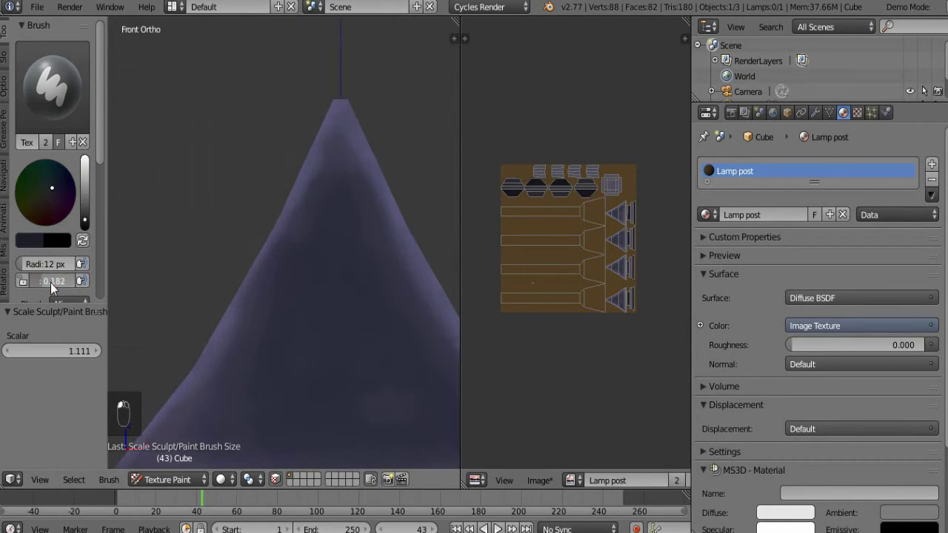
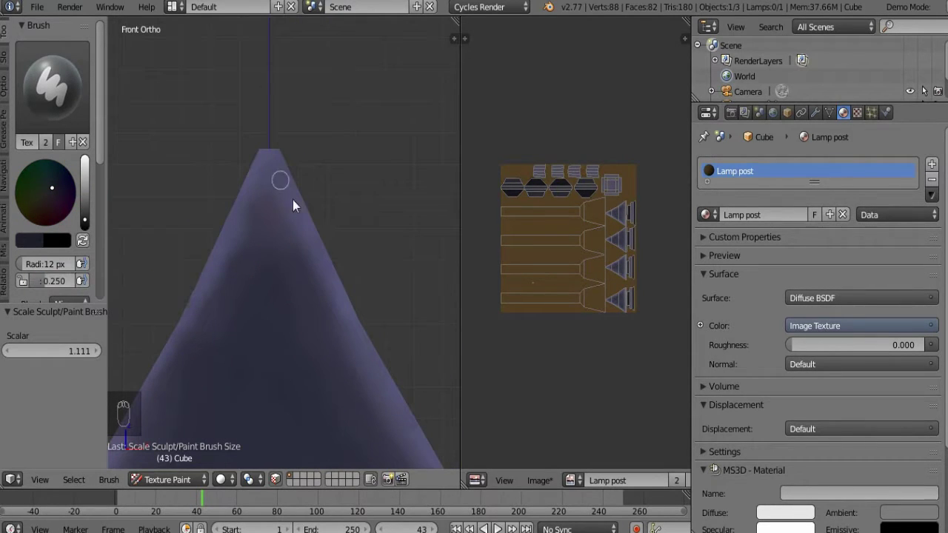
# Pick a dark colour with the TexDraw brush at 22 px and dab rivet spots in Front Ortho view
pyautogui.press('[')
pyautogui.press('[')
pyautogui.moveTo(268, 256); pyautogui.dragTo(275, 239)
pyautogui.press(']')
pyautogui.press(']')
pyautogui.press(']')
pyautogui.click(277, 235)
pyautogui.moveTo(361, 331); pyautogui.dragTo(343, 287)
pyautogui.press('KP_1')
pyautogui.moveTo(342, 286); pyautogui.dragTo(230, 271)
pyautogui.middleClick(229, 271)
pyautogui.click(225, 273)
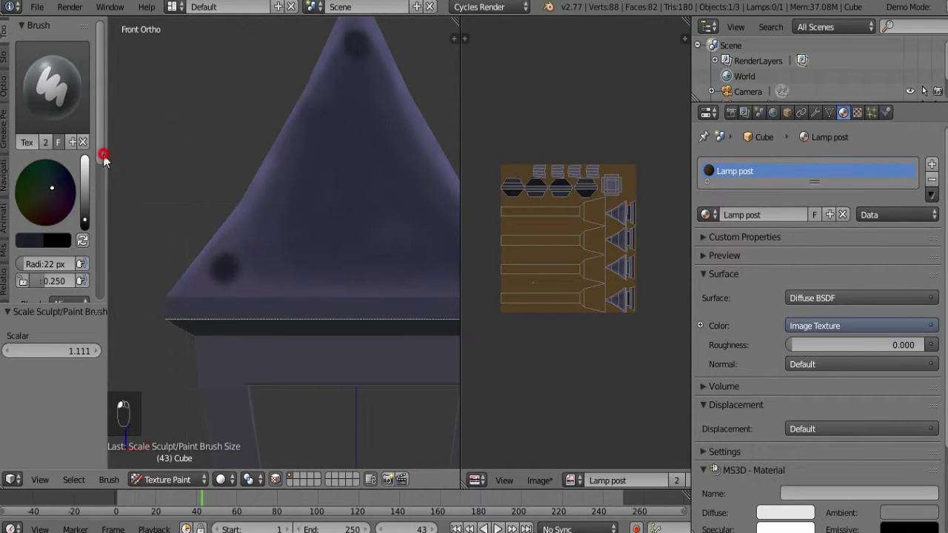
# Dab dark rivet-like spots at the roof tip and corners from the side view and save
pyautogui.moveTo(282, 250); pyautogui.dragTo(290, 212)
pyautogui.press('KP_3')
pyautogui.moveTo(322, 223); pyautogui.dragTo(200, 287)
pyautogui.middleClick(199, 288)
pyautogui.click(189, 289)
pyautogui.middleClick(353, 295)
pyautogui.moveTo(351, 295); pyautogui.dragTo(228, 302)
pyautogui.middleClick(228, 302)
pyautogui.press('ctrl+s')
# Rotate around the roof to mark the remaining corners with dark spots and save the texture image
pyautogui.press('KP_6')
pyautogui.press('KP_6')
pyautogui.press('KP_6')
pyautogui.press('KP_4')
pyautogui.moveTo(150, 335); pyautogui.dragTo(313, 292)
pyautogui.press('ctrl+s')
pyautogui.press('KP_6')
pyautogui.press('KP_6')
pyautogui.press('KP_6')
pyautogui.press('KP_4')
pyautogui.click(308, 109)
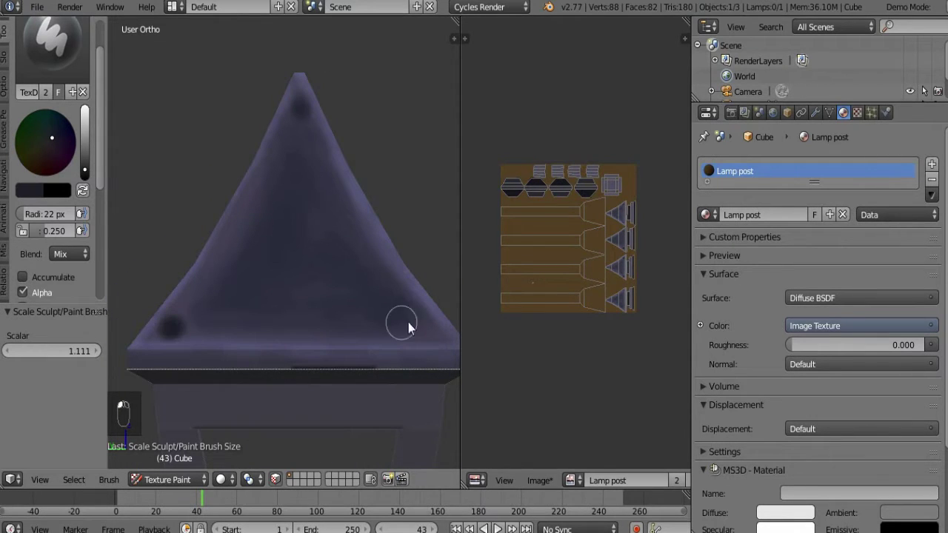
pyautogui.press('ctrl+s')
pyautogui.press('ctrl+s')
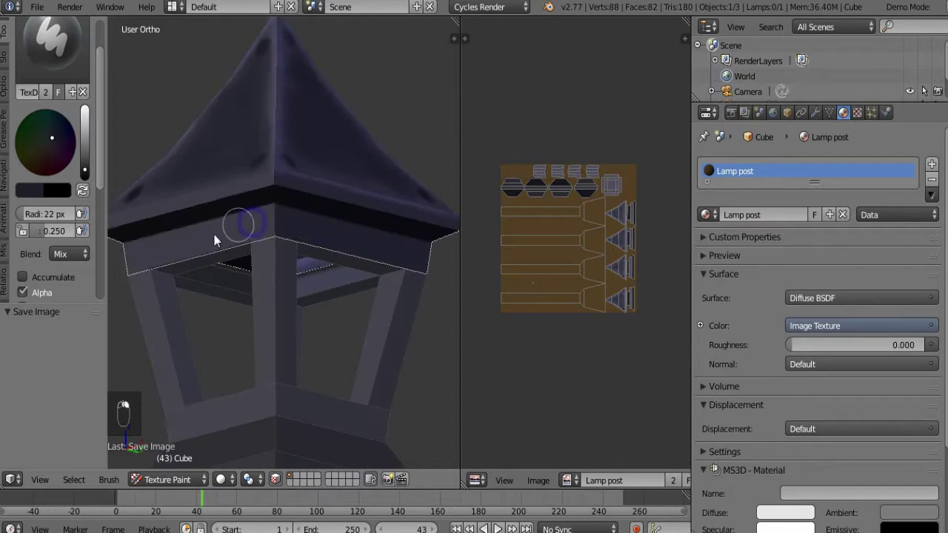
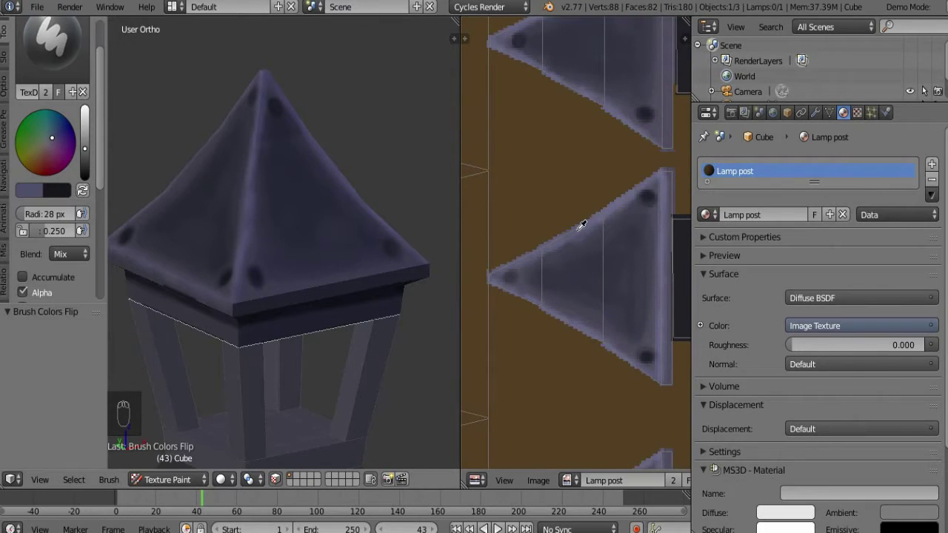
# Maximise the viewport, shrink the brush, and paint the first soft purple strokes over the roof, saving the image
pyautogui.middleClick(332, 261)
pyautogui.press('shift+space')
pyautogui.press('[')
pyautogui.press('[')
pyautogui.moveTo(853, 278); pyautogui.dragTo(556, 316)
pyautogui.middleClick(526, 333)
pyautogui.click(291, 387)
pyautogui.moveTo(544, 372); pyautogui.dragTo(777, 299)
pyautogui.moveTo(745, 280); pyautogui.dragTo(647, 317)
pyautogui.press('ctrl+s')
# Paint a zigzag of dark purple weathering along the lower roof faces
pyautogui.moveTo(312, 364); pyautogui.dragTo(376, 412)
pyautogui.moveTo(376, 411); pyautogui.dragTo(466, 365)
pyautogui.moveTo(466, 365); pyautogui.dragTo(569, 411)
pyautogui.moveTo(569, 410); pyautogui.dragTo(322, 379)
pyautogui.moveTo(322, 378); pyautogui.dragTo(280, 358)
pyautogui.click(279, 365)
pyautogui.middleClick(416, 388)
pyautogui.moveTo(634, 349); pyautogui.dragTo(696, 318)
pyautogui.click(577, 419)
# Brush long shading strokes across the roof's side faces and save the texture image
pyautogui.middleClick(728, 348)
pyautogui.moveTo(835, 342); pyautogui.dragTo(864, 339)
pyautogui.moveTo(761, 342); pyautogui.dragTo(553, 354)
pyautogui.moveTo(553, 354); pyautogui.dragTo(579, 352)
pyautogui.moveTo(579, 337); pyautogui.dragTo(747, 368)
pyautogui.moveTo(628, 376); pyautogui.dragTo(728, 319)
pyautogui.moveTo(762, 314); pyautogui.dragTo(382, 336)
pyautogui.moveTo(382, 337); pyautogui.dragTo(524, 345)
pyautogui.moveTo(508, 344); pyautogui.dragTo(511, 342)
pyautogui.click(545, 355)
pyautogui.press('ctrl+s')
# Restore the layout, swap to the other purple, undo a stray stroke and enlarge the brush
pyautogui.press('shift+space')
pyautogui.click(603, 318)
pyautogui.press('ctrl+s')
pyautogui.press('x')
pyautogui.press('ctrl+z')
pyautogui.click(38, 237)
pyautogui.press(']')
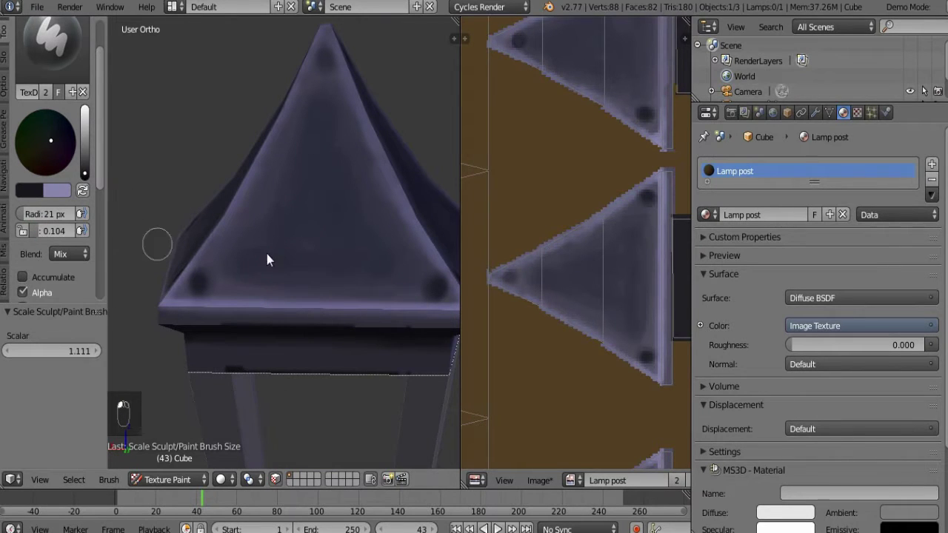
pyautogui.press(']')
pyautogui.press(']')
pyautogui.press(']')
# Add broad light purple strokes over the roof top and save the texture image again
pyautogui.moveTo(376, 309); pyautogui.dragTo(365, 236)
pyautogui.moveTo(400, 287); pyautogui.dragTo(389, 252)
pyautogui.moveTo(374, 279); pyautogui.dragTo(254, 237)
pyautogui.moveTo(416, 256); pyautogui.dragTo(344, 250)
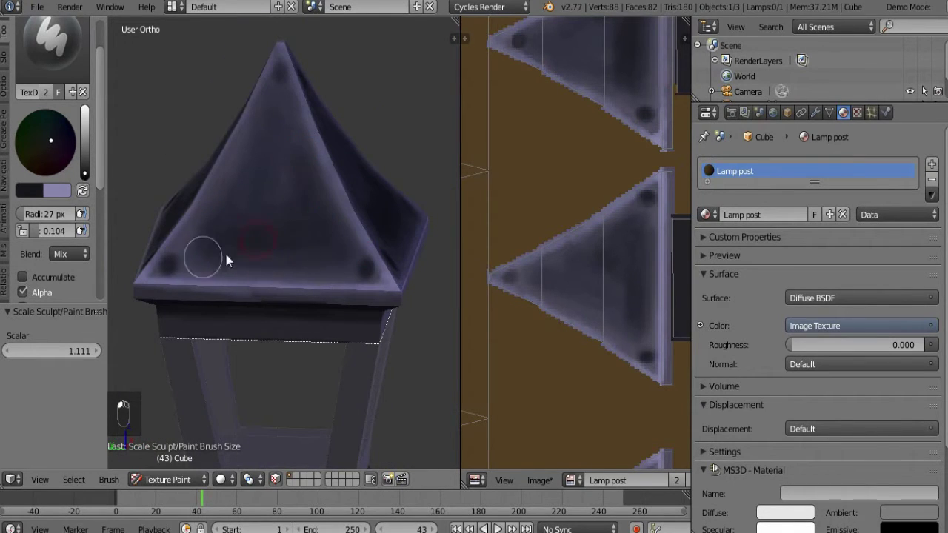
pyautogui.press('ctrl+s')
pyautogui.press('a')
pyautogui.press('a')
pyautogui.press('ctrl+s')
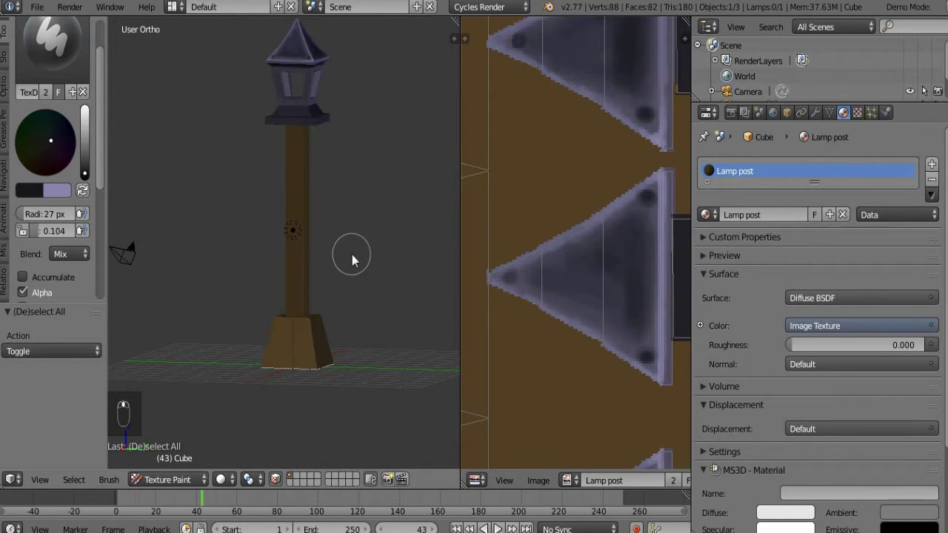
# Choose the Fill brush with dark purple, fill the masked base faces, and save the image
pyautogui.middleClick(531, 282)
pyautogui.moveTo(330, 307); pyautogui.dragTo(297, 314)
pyautogui.press('ctrl+s')
pyautogui.moveTo(64, 54); pyautogui.dragTo(50, 201)
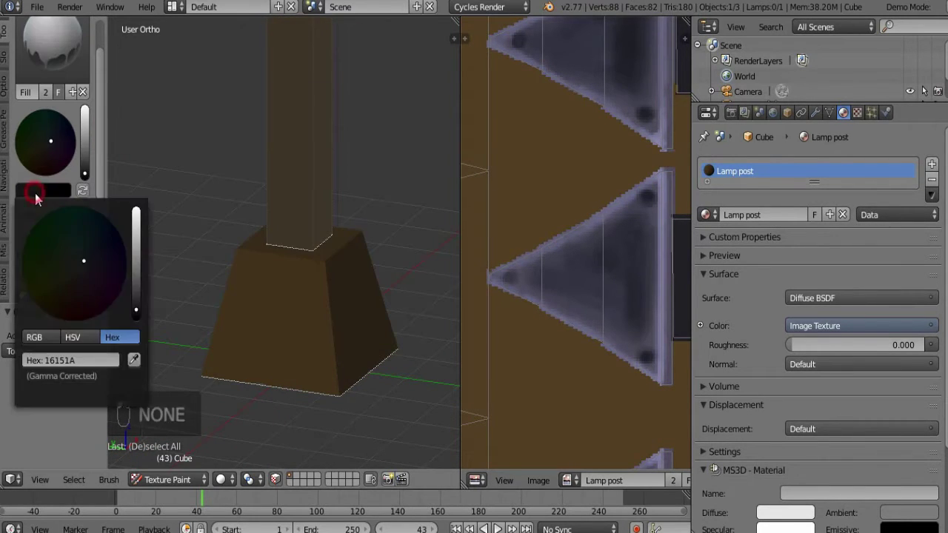
pyautogui.click(143, 368)
pyautogui.moveTo(307, 300); pyautogui.dragTo(352, 311)
pyautogui.press('ctrl+s')
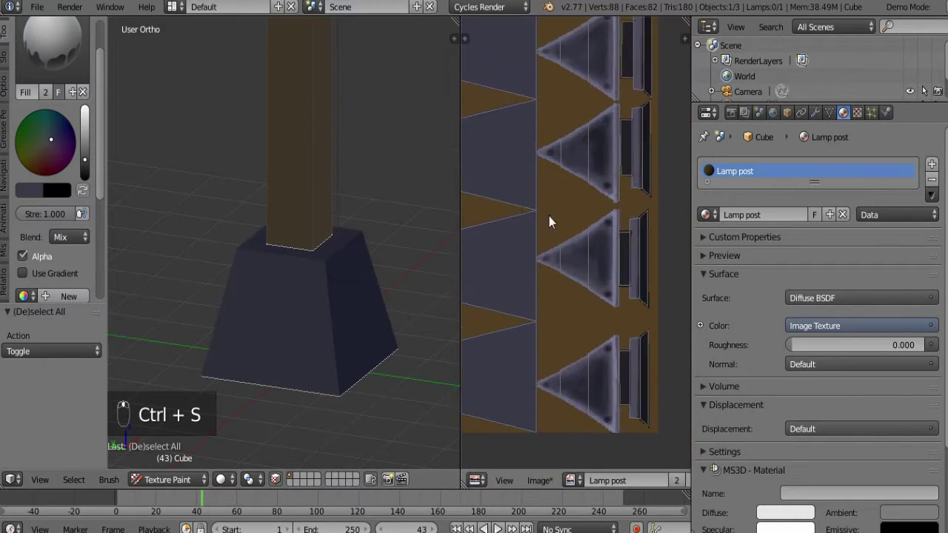
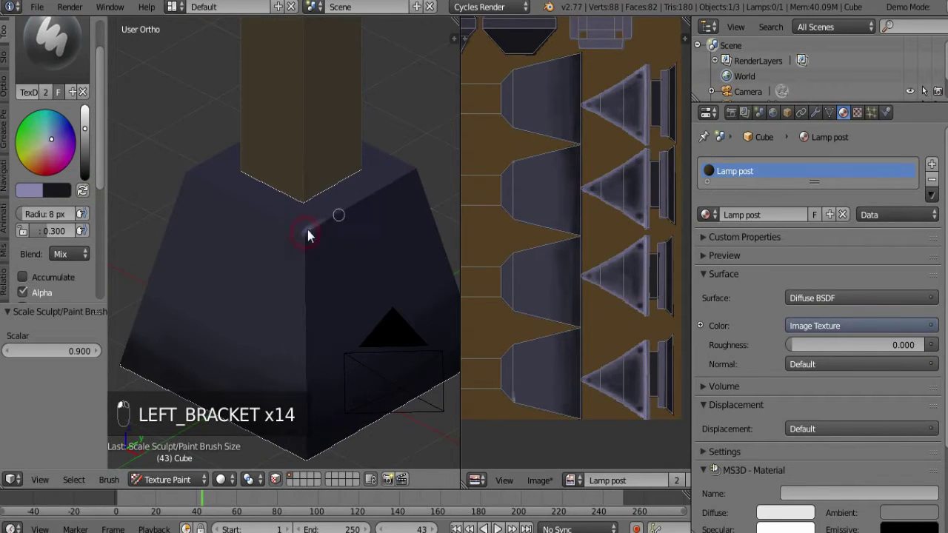
# Stroke light purple highlights with TexDraw along the vertical edges of the lamp post base
pyautogui.click(365, 202)
pyautogui.moveTo(332, 255); pyautogui.dragTo(305, 283)
pyautogui.moveTo(306, 191); pyautogui.dragTo(305, 283)
pyautogui.moveTo(303, 201); pyautogui.dragTo(317, 271)
pyautogui.middleClick(323, 198)
pyautogui.moveTo(290, 234); pyautogui.dragTo(298, 296)
pyautogui.moveTo(290, 235); pyautogui.dragTo(315, 327)
pyautogui.moveTo(340, 307); pyautogui.dragTo(315, 326)
pyautogui.moveTo(248, 290); pyautogui.dragTo(105, 159)
pyautogui.moveTo(248, 291); pyautogui.dragTo(196, 299)
pyautogui.middleClick(197, 299)
# Brush highlight strokes across the lower faces and rim of the base
pyautogui.moveTo(185, 313); pyautogui.dragTo(336, 274)
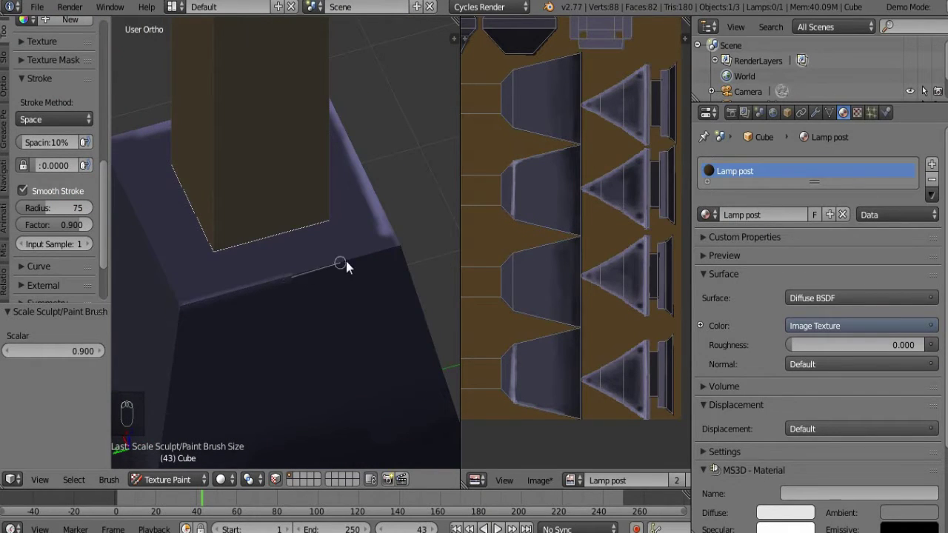
pyautogui.moveTo(226, 301); pyautogui.dragTo(414, 309)
pyautogui.moveTo(414, 309); pyautogui.dragTo(194, 324)
pyautogui.moveTo(308, 297); pyautogui.dragTo(361, 281)
pyautogui.moveTo(294, 297); pyautogui.dragTo(306, 304)
pyautogui.moveTo(361, 274); pyautogui.dragTo(338, 305)
pyautogui.click(313, 275)
pyautogui.click(265, 259)
pyautogui.moveTo(348, 258); pyautogui.dragTo(343, 250)
pyautogui.moveTo(339, 254); pyautogui.dragTo(163, 184)
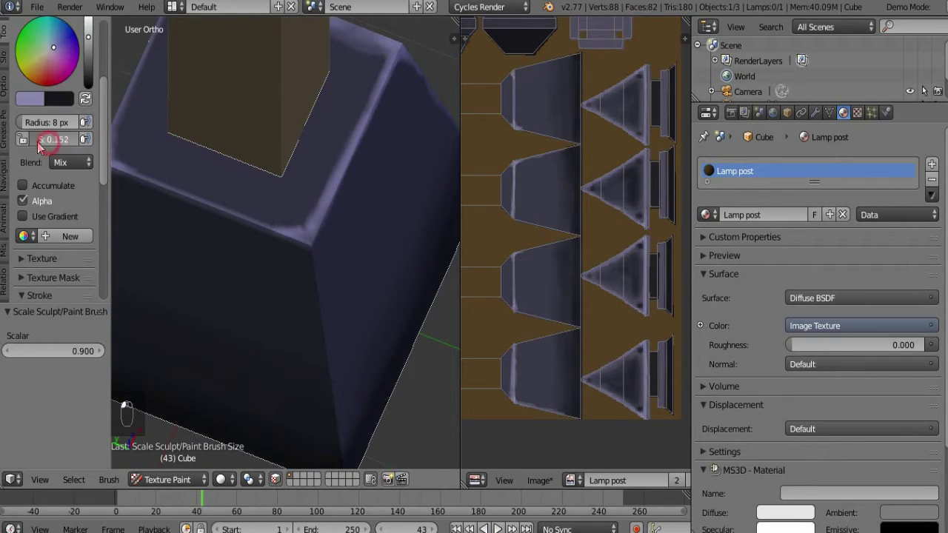
# Enlarge the brush radius and lay broader highlight strokes over the base edges
pyautogui.press(']')
pyautogui.press(']')
pyautogui.press(']')
pyautogui.moveTo(327, 312); pyautogui.dragTo(317, 353)
pyautogui.middleClick(307, 216)
pyautogui.press(']')
pyautogui.press(']')
pyautogui.press(']')
pyautogui.click(281, 225)
pyautogui.moveTo(341, 228); pyautogui.dragTo(358, 197)
pyautogui.middleClick(325, 148)
pyautogui.moveTo(326, 143); pyautogui.dragTo(359, 195)
# Save the texture image and touch up highlights around the base corners, saving again
pyautogui.press('ctrl+s')
pyautogui.middleClick(359, 195)
pyautogui.click(307, 264)
pyautogui.middleClick(312, 203)
pyautogui.click(307, 213)
pyautogui.press('ctrl+s')
pyautogui.moveTo(109, 105); pyautogui.dragTo(55, 146)
pyautogui.middleClick(54, 146)
pyautogui.moveTo(325, 209); pyautogui.dragTo(236, 262)
pyautogui.moveTo(249, 260); pyautogui.dragTo(352, 206)
pyautogui.click(237, 253)
pyautogui.press('ctrl+s')
# With a larger brush, highlight the bottom rim of the base and save the image
pyautogui.moveTo(329, 256); pyautogui.dragTo(360, 239)
pyautogui.press(']')
pyautogui.press(']')
pyautogui.press(']')
pyautogui.middleClick(282, 348)
pyautogui.moveTo(214, 301); pyautogui.dragTo(295, 348)
pyautogui.moveTo(314, 366); pyautogui.dragTo(262, 378)
pyautogui.click(257, 359)
pyautogui.moveTo(307, 393); pyautogui.dragTo(267, 331)
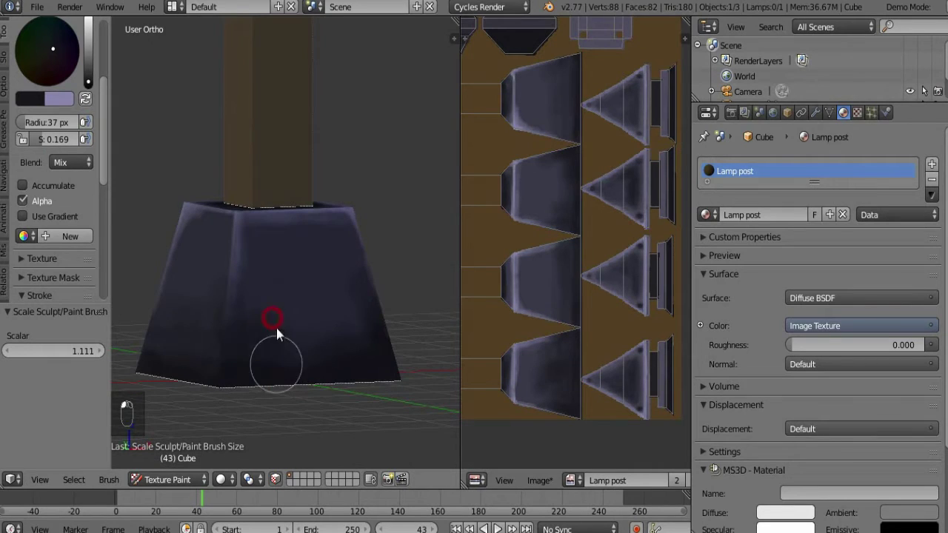
pyautogui.press('ctrl+s')
# Sweep long highlight strokes across the base, save, then reduce the brush radius
pyautogui.moveTo(349, 380); pyautogui.dragTo(323, 325)
pyautogui.moveTo(338, 273); pyautogui.dragTo(317, 359)
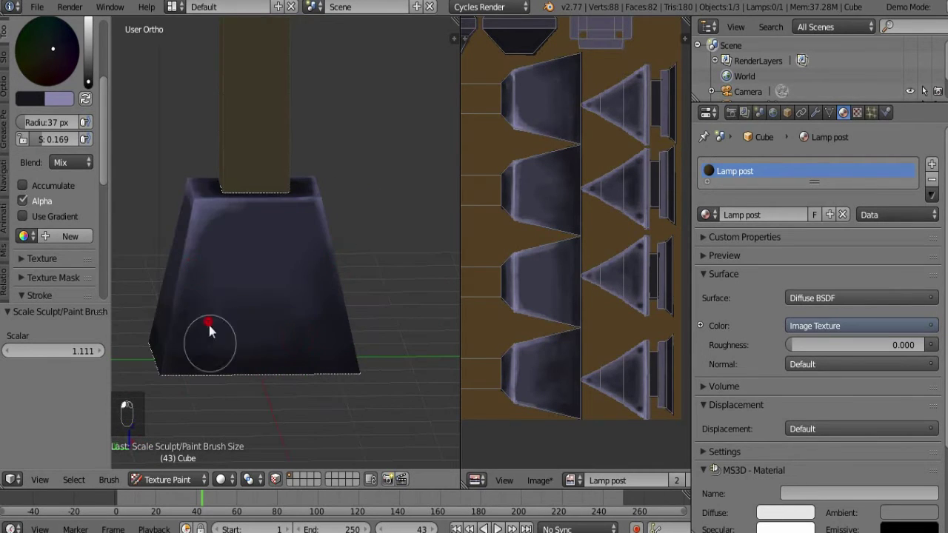
pyautogui.moveTo(348, 360); pyautogui.dragTo(198, 363)
pyautogui.moveTo(355, 376); pyautogui.dragTo(98, 199)
pyautogui.press('ctrl+s')
pyautogui.middleClick(102, 106)
pyautogui.press('[')
pyautogui.press('[')
pyautogui.press('[')
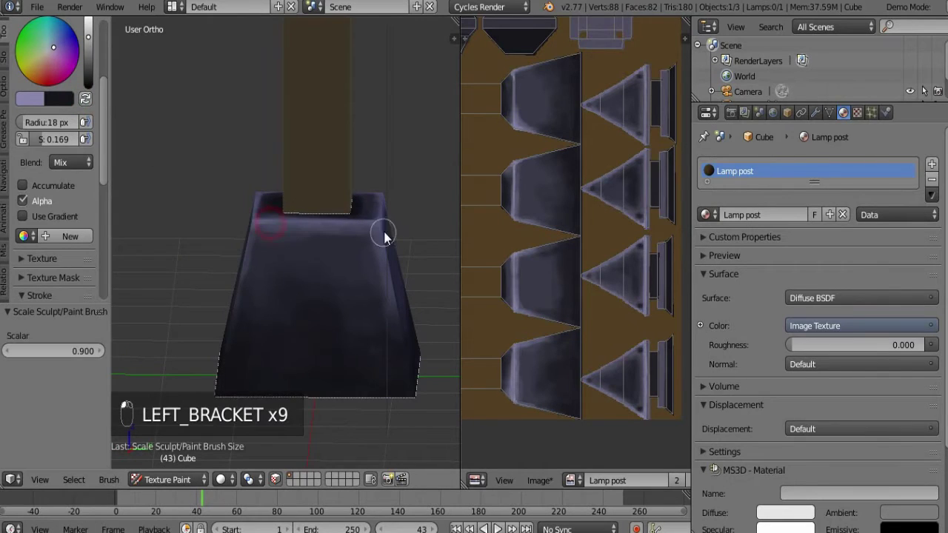
# Add fine highlight strokes along the base edges with the small brush, saving after each pass
pyautogui.moveTo(329, 280); pyautogui.dragTo(216, 241)
pyautogui.click(230, 277)
pyautogui.moveTo(297, 240); pyautogui.dragTo(422, 265)
pyautogui.press('ctrl+s')
pyautogui.moveTo(393, 273); pyautogui.dragTo(325, 288)
pyautogui.moveTo(366, 249); pyautogui.dragTo(299, 254)
pyautogui.moveTo(296, 267); pyautogui.dragTo(315, 298)
pyautogui.press('ctrl+s')
pyautogui.moveTo(263, 302); pyautogui.dragTo(326, 286)
pyautogui.moveTo(282, 287); pyautogui.dragTo(291, 248)
pyautogui.press('ctrl+s')
pyautogui.moveTo(310, 291); pyautogui.dragTo(379, 279)
pyautogui.press('ctrl+s')
# Swap to the darker purple and paint shading onto the base faces, then save the texture image
pyautogui.press('x')
pyautogui.moveTo(340, 283); pyautogui.dragTo(332, 336)
pyautogui.middleClick(332, 337)
pyautogui.press('[')
pyautogui.press('[')
pyautogui.press('[')
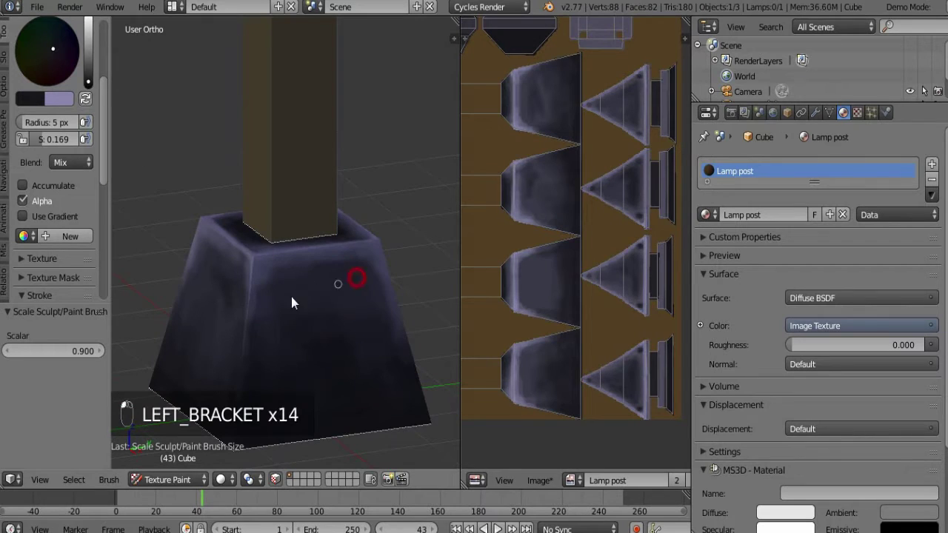
pyautogui.moveTo(323, 346); pyautogui.dragTo(293, 299)
pyautogui.press(']')
pyautogui.press(']')
pyautogui.press(']')
pyautogui.moveTo(290, 333); pyautogui.dragTo(367, 299)
pyautogui.moveTo(367, 299); pyautogui.dragTo(318, 315)
pyautogui.press('ctrl+s')
pyautogui.moveTo(308, 301); pyautogui.dragTo(440, 349)
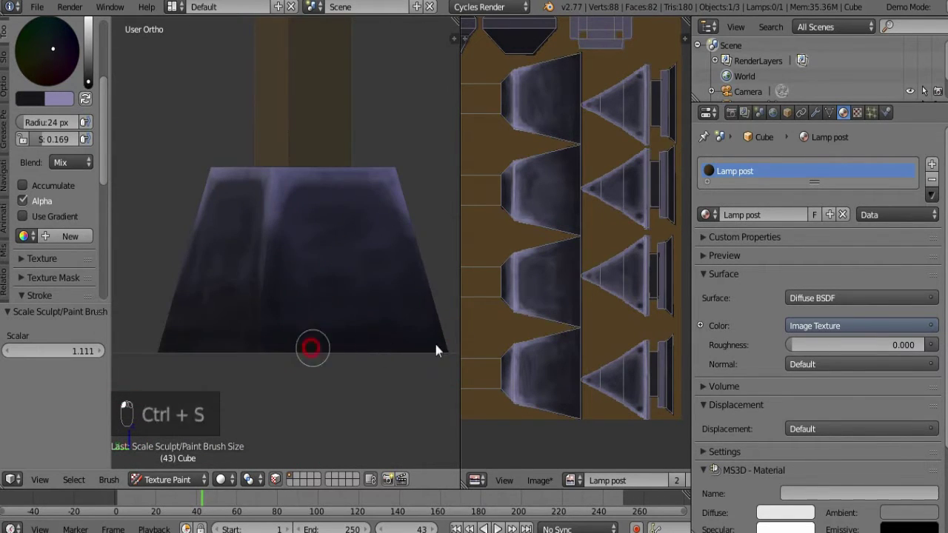
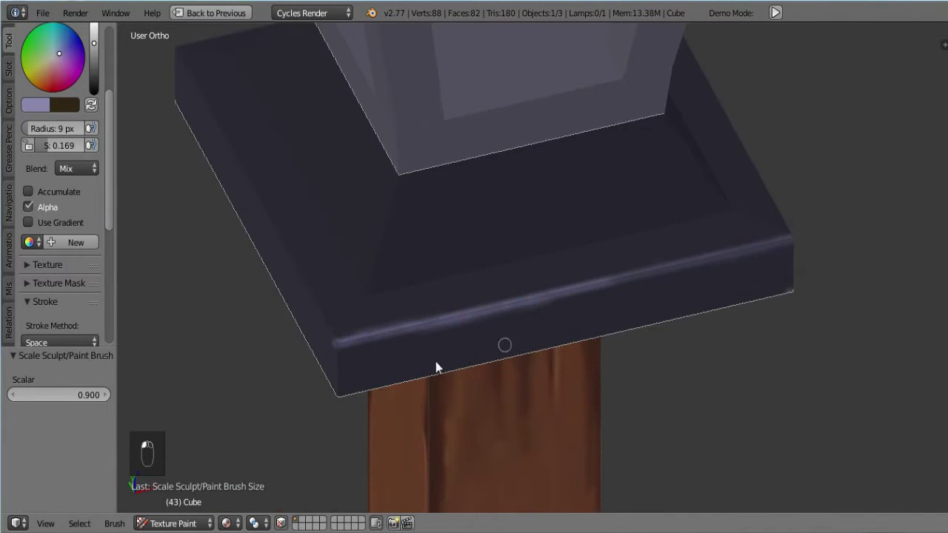
# Paint the first light purple wear strokes along the base's near edges with a slightly larger brush, then save
pyautogui.moveTo(569, 357); pyautogui.dragTo(647, 319)
pyautogui.moveTo(646, 319); pyautogui.dragTo(380, 401)
pyautogui.moveTo(380, 401); pyautogui.dragTo(424, 390)
pyautogui.moveTo(382, 415); pyautogui.dragTo(567, 311)
pyautogui.moveTo(716, 227); pyautogui.dragTo(354, 432)
pyautogui.middleClick(484, 416)
pyautogui.moveTo(423, 379); pyautogui.dragTo(646, 321)
pyautogui.moveTo(731, 298); pyautogui.dragTo(447, 401)
pyautogui.moveTo(448, 401); pyautogui.dragTo(398, 403)
pyautogui.press(']')
pyautogui.press(']')
pyautogui.click(400, 423)
pyautogui.middleClick(433, 380)
pyautogui.press('ctrl+s')
# Add wear strokes along the upper edge of the base and save again
pyautogui.moveTo(584, 273); pyautogui.dragTo(484, 201)
pyautogui.moveTo(473, 232); pyautogui.dragTo(475, 223)
pyautogui.middleClick(523, 219)
pyautogui.moveTo(516, 250); pyautogui.dragTo(494, 291)
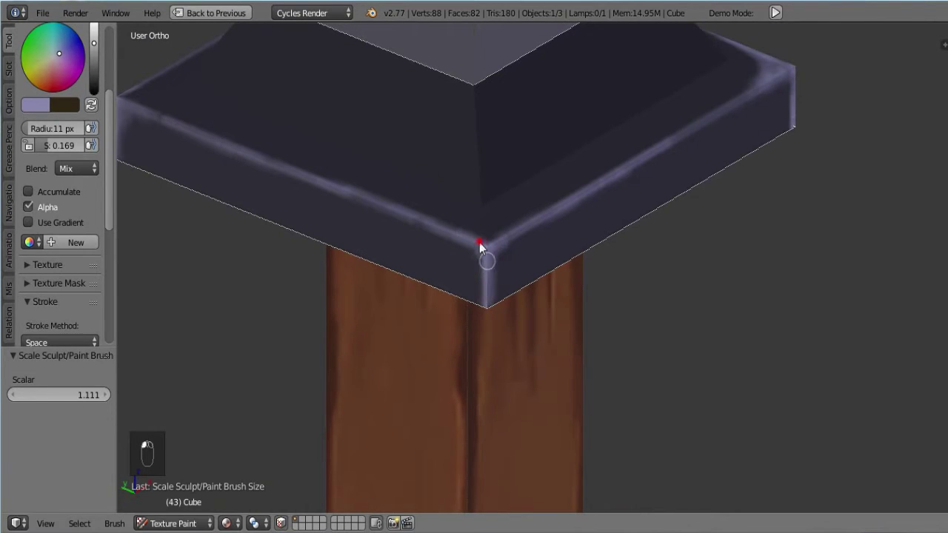
pyautogui.press('ctrl+s')
# Maximize the viewport briefly, then continue wearing the lower base edges and save
pyautogui.press('shift+space')
pyautogui.press('alt+s')
pyautogui.press('shift+space')
pyautogui.moveTo(556, 304); pyautogui.dragTo(317, 382)
pyautogui.click(318, 382)
pyautogui.middleClick(486, 378)
pyautogui.moveTo(372, 350); pyautogui.dragTo(436, 381)
pyautogui.moveTo(436, 381); pyautogui.dragTo(531, 377)
pyautogui.moveTo(333, 432); pyautogui.dragTo(519, 388)
pyautogui.middleClick(518, 387)
pyautogui.moveTo(493, 350); pyautogui.dragTo(539, 361)
pyautogui.press('ctrl+s')
# Paint short wear strokes across the left and middle base edges and save
pyautogui.moveTo(539, 361); pyautogui.dragTo(203, 318)
pyautogui.moveTo(317, 350); pyautogui.dragTo(463, 325)
pyautogui.moveTo(465, 345); pyautogui.dragTo(452, 333)
pyautogui.moveTo(475, 359); pyautogui.dragTo(481, 391)
pyautogui.press('ctrl+s')
# Adjust the brush from the header controls, enlarge it three steps, and wear the right-hand and lower edges
pyautogui.click(525, 210)
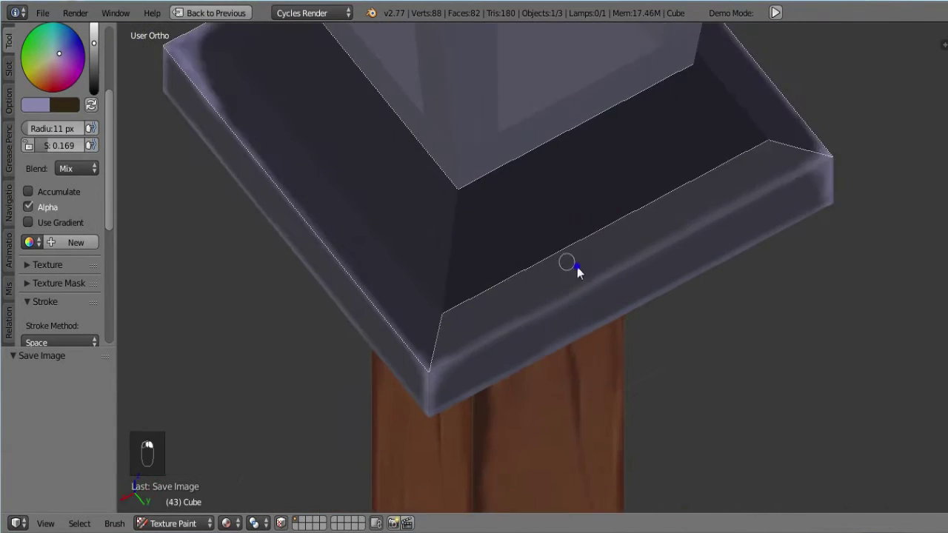
pyautogui.click(54, 115)
pyautogui.click(100, 86)
pyautogui.middleClick(524, 308)
pyautogui.press(']')
pyautogui.press(']')
pyautogui.press(']')
pyautogui.moveTo(659, 264); pyautogui.dragTo(508, 315)
pyautogui.moveTo(508, 316); pyautogui.dragTo(606, 334)
pyautogui.middleClick(658, 320)
pyautogui.moveTo(445, 360); pyautogui.dragTo(568, 409)
pyautogui.middleClick(568, 409)
pyautogui.moveTo(462, 353); pyautogui.dragTo(305, 389)
pyautogui.click(456, 351)
# Enlarge the brush further, toggle the orthographic view, paint the right base corner and save
pyautogui.press(']')
pyautogui.press(']')
pyautogui.press(']')
pyautogui.press('KP_5')
pyautogui.press(']')
pyautogui.middleClick(523, 376)
pyautogui.moveTo(651, 331); pyautogui.dragTo(532, 304)
pyautogui.middleClick(570, 335)
pyautogui.moveTo(600, 327); pyautogui.dragTo(621, 339)
pyautogui.moveTo(621, 339); pyautogui.dragTo(593, 267)
pyautogui.press('ctrl+s')
# Shrink the brush four steps, zoom in, and paint fine wear along the top edges of the base, then save
pyautogui.moveTo(523, 269); pyautogui.dragTo(496, 217)
pyautogui.press('[')
pyautogui.press('[')
pyautogui.press('[')
pyautogui.press('[')
pyautogui.press('ctrl+KP_Add')
pyautogui.moveTo(441, 176); pyautogui.dragTo(678, 192)
pyautogui.moveTo(678, 192); pyautogui.dragTo(525, 177)
pyautogui.click(521, 198)
pyautogui.moveTo(623, 219); pyautogui.dragTo(550, 164)
pyautogui.middleClick(545, 171)
pyautogui.click(541, 272)
pyautogui.moveTo(588, 245); pyautogui.dragTo(502, 220)
pyautogui.click(424, 203)
pyautogui.press('ctrl+s')
# Touch up the top edge, enlarge the brush, pick a toolbar tool and wear the lower-right corner, then save
pyautogui.click(650, 204)
pyautogui.moveTo(574, 179); pyautogui.dragTo(603, 188)
pyautogui.moveTo(509, 230); pyautogui.dragTo(446, 281)
pyautogui.press(']')
pyautogui.press(']')
pyautogui.press(']')
pyautogui.click(42, 154)
pyautogui.moveTo(550, 368); pyautogui.dragTo(634, 353)
pyautogui.moveTo(633, 353); pyautogui.dragTo(625, 381)
pyautogui.press('ctrl+s')
# Paint the remaining corner edges with a larger brush, including a long sweep across the base, and save
pyautogui.moveTo(625, 381); pyautogui.dragTo(582, 245)
pyautogui.moveTo(464, 272); pyautogui.dragTo(525, 343)
pyautogui.middleClick(525, 343)
pyautogui.rightClick(526, 241)
pyautogui.moveTo(440, 193); pyautogui.dragTo(495, 254)
pyautogui.press(']')
pyautogui.press(']')
pyautogui.moveTo(511, 277); pyautogui.dragTo(517, 279)
pyautogui.moveTo(531, 280); pyautogui.dragTo(67, 162)
pyautogui.moveTo(68, 162); pyautogui.dragTo(535, 235)
pyautogui.moveTo(536, 235); pyautogui.dragTo(633, 285)
pyautogui.press('ctrl+s')
# Add final short wear strokes on the base, toggling with the L shortcut, saving after each pass
pyautogui.moveTo(588, 317); pyautogui.dragTo(564, 294)
pyautogui.middleClick(568, 230)
pyautogui.press('ctrl+s')
pyautogui.moveTo(568, 319); pyautogui.dragTo(608, 256)
pyautogui.press('ctrl+s')
pyautogui.middleClick(553, 331)
pyautogui.moveTo(447, 261); pyautogui.dragTo(524, 280)
pyautogui.press('l')
pyautogui.press('ctrl+s')
# Make a last stroke, repeat the L shortcut several times, and save the project
pyautogui.moveTo(533, 320); pyautogui.dragTo(539, 223)
pyautogui.press('l')
pyautogui.press('l')
pyautogui.press('l')
pyautogui.press('l')
pyautogui.press('l')
pyautogui.press('ctrl+s')
pyautogui.middleClick(458, 336)
# Switch the brush to black and paint the first shadow strokes under the lantern roof
pyautogui.press('ctrl+s')
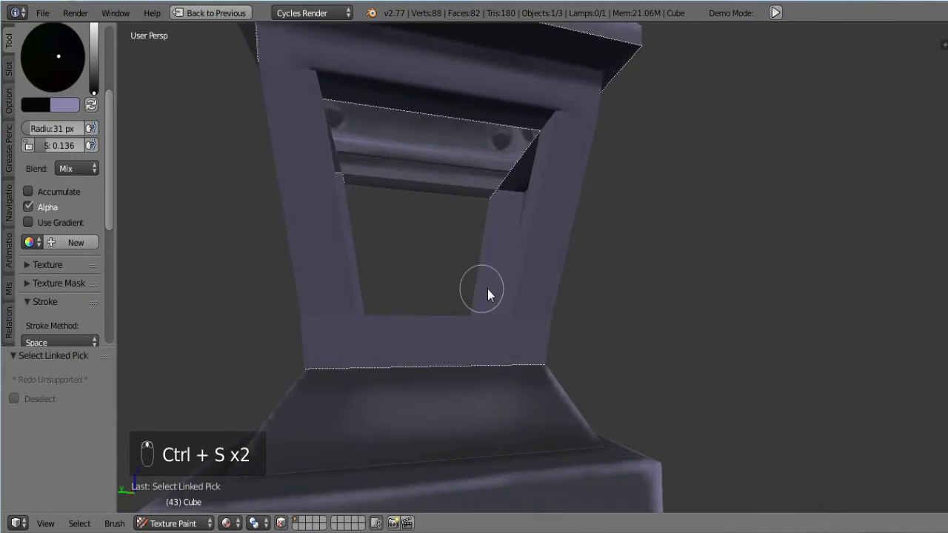
pyautogui.middleClick(97, 99)
pyautogui.click(101, 88)
pyautogui.moveTo(439, 189); pyautogui.dragTo(427, 273)
pyautogui.middleClick(438, 269)
pyautogui.click(532, 409)
pyautogui.moveTo(535, 432); pyautogui.dragTo(396, 384)
pyautogui.click(395, 384)
pyautogui.middleClick(482, 405)
pyautogui.click(557, 366)
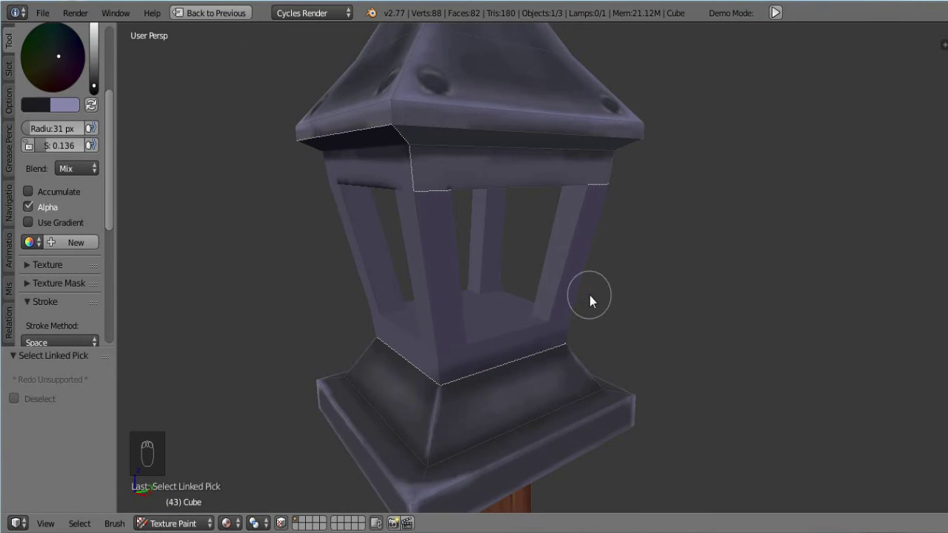
pyautogui.moveTo(509, 405); pyautogui.dragTo(499, 388)
pyautogui.moveTo(500, 387); pyautogui.dragTo(510, 391)
pyautogui.moveTo(510, 391); pyautogui.dragTo(444, 370)
pyautogui.moveTo(443, 370); pyautogui.dragTo(453, 388)
pyautogui.moveTo(453, 387); pyautogui.dragTo(418, 352)
pyautogui.moveTo(418, 352); pyautogui.dragTo(519, 361)
pyautogui.press('ctrl+s')
# Darken the remaining underside panel edges of the roof from other angles and save
pyautogui.moveTo(523, 382); pyautogui.dragTo(402, 175)
pyautogui.moveTo(401, 175); pyautogui.dragTo(482, 183)
pyautogui.moveTo(671, 184); pyautogui.dragTo(425, 235)
pyautogui.middleClick(425, 236)
pyautogui.moveTo(345, 186); pyautogui.dragTo(452, 211)
pyautogui.moveTo(390, 195); pyautogui.dragTo(298, 204)
pyautogui.middleClick(320, 202)
pyautogui.click(333, 201)
pyautogui.moveTo(417, 212); pyautogui.dragTo(447, 196)
pyautogui.moveTo(447, 196); pyautogui.dragTo(383, 224)
pyautogui.rightClick(383, 223)
pyautogui.moveTo(468, 232); pyautogui.dragTo(351, 201)
pyautogui.click(351, 202)
pyautogui.middleClick(507, 215)
pyautogui.middleClick(523, 211)
pyautogui.press('ctrl+s')
# Swap brush colors, shrink the brush and shade the roof rim, undoing a stray stroke
pyautogui.click(712, 244)
pyautogui.middleClick(599, 234)
pyautogui.click(557, 282)
pyautogui.press('x')
pyautogui.moveTo(740, 241); pyautogui.dragTo(689, 271)
pyautogui.press('ctrl+s')
pyautogui.press('a')
pyautogui.press('a')
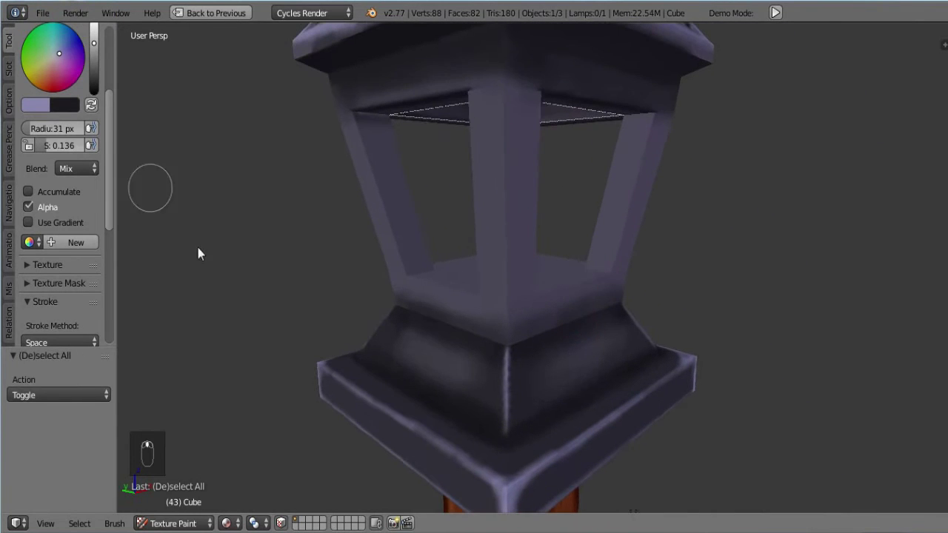
pyautogui.press('[')
pyautogui.press('[')
pyautogui.press('[')
pyautogui.click(537, 221)
pyautogui.press('ctrl+z')
pyautogui.moveTo(513, 197); pyautogui.dragTo(652, 223)
pyautogui.middleClick(652, 224)
pyautogui.moveTo(572, 126); pyautogui.dragTo(562, 259)
pyautogui.press('ctrl+s')
# Paint dark shading along the lantern frame bars on all sides, saving as it goes
pyautogui.moveTo(562, 260); pyautogui.dragTo(570, 145)
pyautogui.moveTo(570, 146); pyautogui.dragTo(612, 197)
pyautogui.moveTo(612, 197); pyautogui.dragTo(563, 127)
pyautogui.moveTo(564, 128); pyautogui.dragTo(551, 186)
pyautogui.middleClick(550, 185)
pyautogui.press('ctrl+s')
pyautogui.moveTo(400, 375); pyautogui.dragTo(479, 361)
pyautogui.moveTo(548, 346); pyautogui.dragTo(681, 350)
pyautogui.press('ctrl+s')
pyautogui.moveTo(681, 350); pyautogui.dragTo(680, 370)
pyautogui.moveTo(680, 370); pyautogui.dragTo(650, 349)
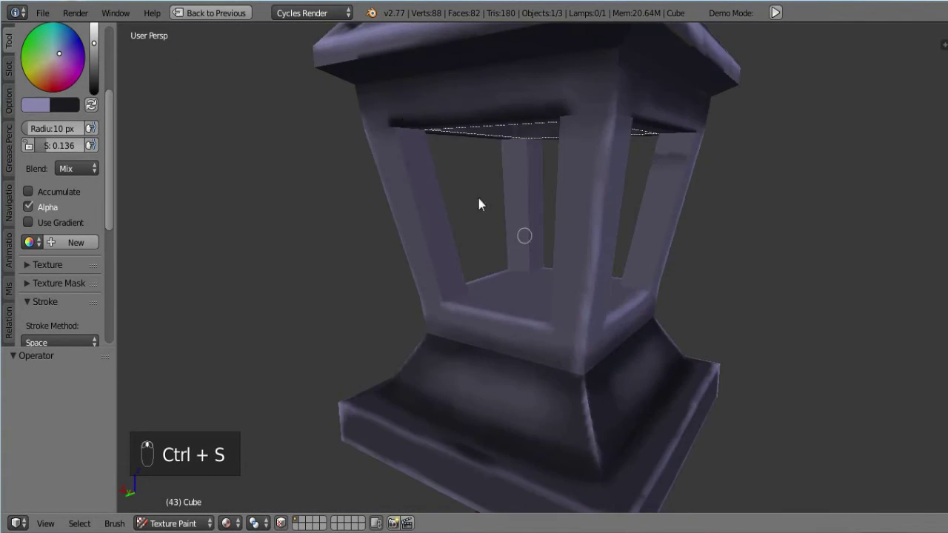
pyautogui.moveTo(399, 140); pyautogui.dragTo(747, 282)
pyautogui.middleClick(746, 282)
pyautogui.moveTo(694, 178); pyautogui.dragTo(561, 280)
pyautogui.moveTo(561, 280); pyautogui.dragTo(500, 180)
pyautogui.moveTo(500, 180); pyautogui.dragTo(756, 169)
pyautogui.moveTo(755, 169); pyautogui.dragTo(713, 172)
pyautogui.moveTo(713, 172); pyautogui.dragTo(654, 321)
pyautogui.moveTo(654, 321); pyautogui.dragTo(674, 203)
pyautogui.moveTo(675, 204); pyautogui.dragTo(373, 182)
pyautogui.middleClick(373, 181)
pyautogui.click(375, 186)
pyautogui.press('ctrl+s')
# Save the painted texture image, add soft shading below the frame, and save image and file again
pyautogui.press('shift+space')
pyautogui.press('alt+s')
pyautogui.press('shift+space')
pyautogui.moveTo(517, 290); pyautogui.dragTo(604, 303)
pyautogui.moveTo(556, 303); pyautogui.dragTo(568, 291)
pyautogui.moveTo(539, 273); pyautogui.dragTo(622, 293)
pyautogui.moveTo(622, 293); pyautogui.dragTo(563, 188)
pyautogui.middleClick(563, 188)
pyautogui.moveTo(560, 215); pyautogui.dragTo(507, 229)
pyautogui.middleClick(507, 230)
pyautogui.moveTo(355, 190); pyautogui.dragTo(519, 177)
pyautogui.middleClick(520, 194)
pyautogui.click(522, 316)
pyautogui.moveTo(477, 292); pyautogui.dragTo(542, 268)
pyautogui.press('ctrl+s')
pyautogui.press('ctrl+s')
pyautogui.press('shift+space')
pyautogui.press('alt+s')
pyautogui.press('shift+space')
pyautogui.press('ctrl+s')
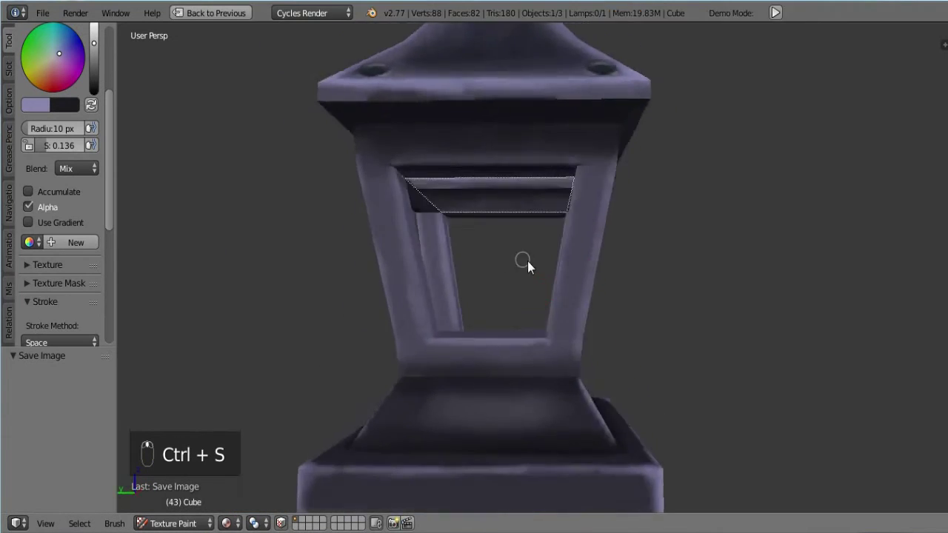
pyautogui.press('ctrl+s')
# Swap back to purple with a larger brush and paint lighter streaks down the pillars
pyautogui.moveTo(549, 233); pyautogui.dragTo(507, 259)
pyautogui.press('x')
pyautogui.press(']')
pyautogui.press(']')
pyautogui.press(']')
pyautogui.rightClick(485, 231)
pyautogui.moveTo(424, 230); pyautogui.dragTo(544, 316)
pyautogui.moveTo(544, 316); pyautogui.dragTo(479, 315)
pyautogui.moveTo(479, 315); pyautogui.dragTo(617, 333)
pyautogui.press('l')
pyautogui.press('l')
pyautogui.moveTo(491, 307); pyautogui.dragTo(482, 282)
pyautogui.press(']')
pyautogui.press(']')
pyautogui.moveTo(543, 310); pyautogui.dragTo(477, 296)
pyautogui.moveTo(533, 313); pyautogui.dragTo(59, 154)
pyautogui.middleClick(467, 339)
pyautogui.press('l')
pyautogui.moveTo(393, 319); pyautogui.dragTo(460, 301)
pyautogui.middleClick(461, 301)
pyautogui.moveTo(455, 293); pyautogui.dragTo(399, 309)
pyautogui.moveTo(400, 310); pyautogui.dragTo(393, 316)
pyautogui.moveTo(439, 303); pyautogui.dragTo(438, 299)
pyautogui.moveTo(458, 290); pyautogui.dragTo(641, 312)
pyautogui.middleClick(641, 312)
pyautogui.moveTo(493, 305); pyautogui.dragTo(526, 301)
pyautogui.middleClick(526, 302)
pyautogui.moveTo(455, 346); pyautogui.dragTo(264, 381)
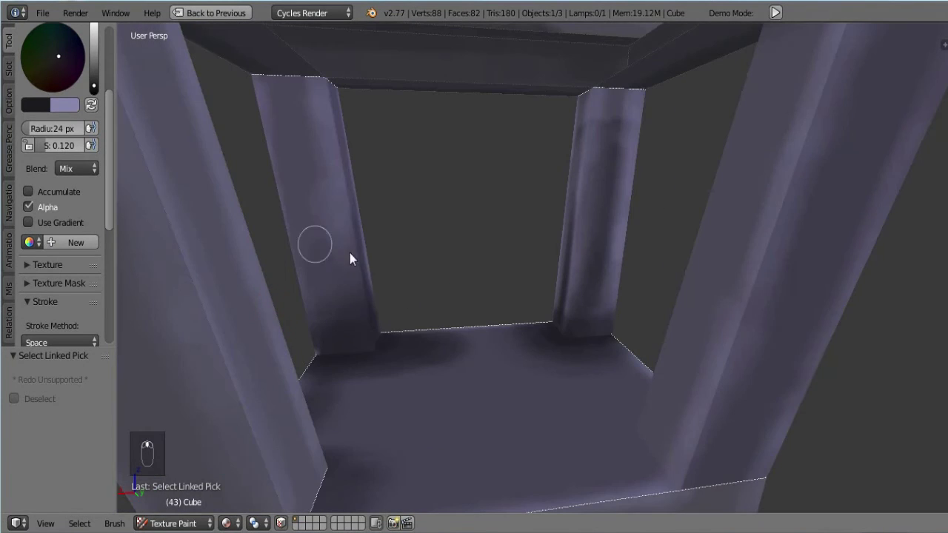
# Paint shading strokes down the first lantern pillars with a slightly larger brush
pyautogui.middleClick(326, 253)
pyautogui.click(348, 354)
pyautogui.moveTo(350, 307); pyautogui.dragTo(442, 219)
pyautogui.click(442, 219)
pyautogui.press(']')
pyautogui.moveTo(334, 228); pyautogui.dragTo(334, 377)
pyautogui.middleClick(333, 377)
pyautogui.press('l')
pyautogui.moveTo(403, 308); pyautogui.dragTo(378, 323)
pyautogui.moveTo(377, 324); pyautogui.dragTo(371, 293)
pyautogui.middleClick(372, 293)
pyautogui.click(330, 144)
pyautogui.moveTo(425, 290); pyautogui.dragTo(549, 261)
pyautogui.press('l')
pyautogui.moveTo(534, 319); pyautogui.dragTo(562, 249)
pyautogui.moveTo(562, 249); pyautogui.dragTo(686, 158)
pyautogui.click(685, 158)
# Shade the remaining pillar edges, resizing the brush as needed, and save the file
pyautogui.press('x')
pyautogui.press('[')
pyautogui.press('[')
pyautogui.press('[')
pyautogui.moveTo(678, 132); pyautogui.dragTo(680, 226)
pyautogui.press('[')
pyautogui.press('x')
pyautogui.press(']')
pyautogui.press(']')
pyautogui.press(']')
pyautogui.press(']')
pyautogui.press(']')
pyautogui.middleClick(684, 441)
pyautogui.middleClick(490, 381)
pyautogui.press('ctrl+s')
pyautogui.moveTo(653, 358); pyautogui.dragTo(575, 239)
pyautogui.press('[')
pyautogui.press('[')
pyautogui.moveTo(574, 238); pyautogui.dragTo(599, 280)
pyautogui.moveTo(600, 280); pyautogui.dragTo(559, 362)
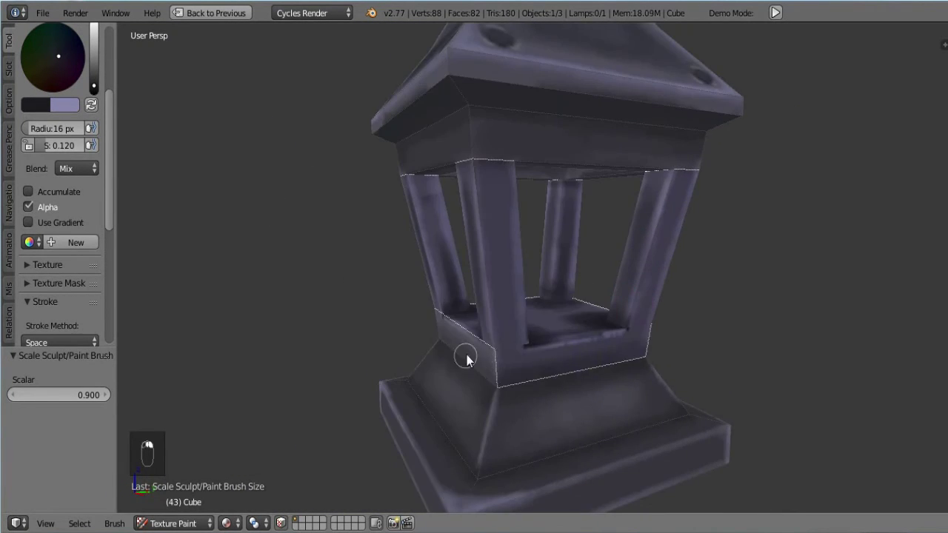
pyautogui.middleClick(624, 360)
pyautogui.moveTo(606, 360); pyautogui.dragTo(585, 136)
pyautogui.middleClick(586, 136)
pyautogui.moveTo(612, 113); pyautogui.dragTo(417, 144)
pyautogui.moveTo(417, 143); pyautogui.dragTo(555, 125)
pyautogui.press(']')
pyautogui.press(']')
pyautogui.press(']')
pyautogui.press(']')
pyautogui.middleClick(555, 124)
# Return to Object Mode and the Default layout and select the Lamp, saving
pyautogui.click(459, 166)
pyautogui.rightClick(458, 166)
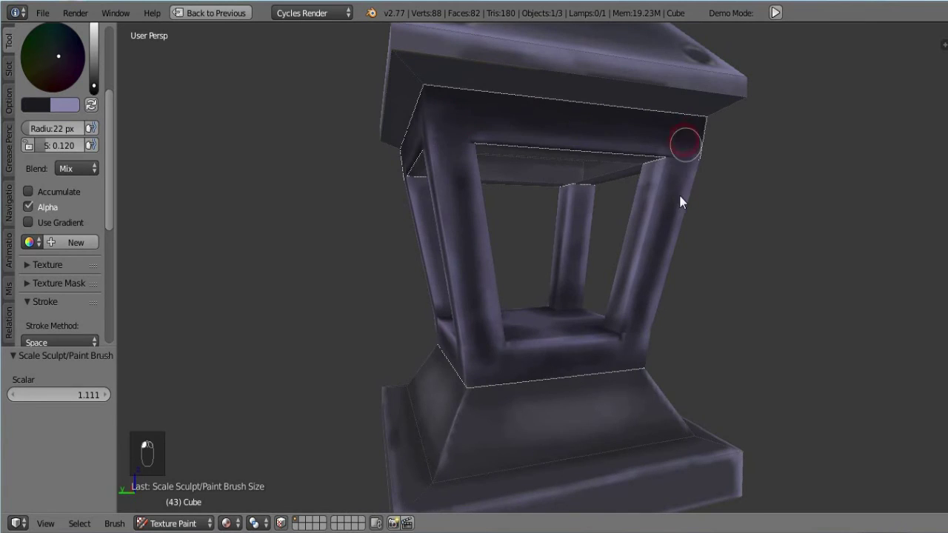
pyautogui.middleClick(575, 206)
pyautogui.rightClick(426, 228)
pyautogui.moveTo(427, 227); pyautogui.dragTo(621, 282)
pyautogui.moveTo(621, 282); pyautogui.dragTo(555, 85)
pyautogui.click(476, 102)
pyautogui.rightClick(476, 102)
pyautogui.middleClick(506, 262)
pyautogui.click(482, 158)
pyautogui.moveTo(634, 288); pyautogui.dragTo(665, 170)
pyautogui.press('ctrl+s')
pyautogui.moveTo(665, 169); pyautogui.dragTo(499, 339)
pyautogui.moveTo(499, 339); pyautogui.dragTo(607, 322)
pyautogui.moveTo(607, 322); pyautogui.dragTo(617, 279)
pyautogui.press('ctrl+s')
pyautogui.press('a')
pyautogui.press('a')
pyautogui.press('ctrl+s')
# Restore the full viewport and check the lamp inside the lantern from top and front views
pyautogui.press('shift+space')
pyautogui.press('alt+s')
pyautogui.press('ctrl+s')
pyautogui.press('alt+s')
pyautogui.moveTo(388, 200); pyautogui.dragTo(436, 193)
pyautogui.press('KP_7')
pyautogui.press('KP_5')
pyautogui.middleClick(403, 232)
pyautogui.moveTo(364, 207); pyautogui.dragTo(489, 140)
pyautogui.press('KP_1')
pyautogui.moveTo(388, 255); pyautogui.dragTo(298, 212)
pyautogui.moveTo(299, 211); pyautogui.dragTo(326, 368)
pyautogui.press('ctrl+s')
pyautogui.moveTo(326, 368); pyautogui.dragTo(412, 290)
pyautogui.press('ctrl+s')
pyautogui.press('ctrl+s')
pyautogui.moveTo(411, 290); pyautogui.dragTo(499, 276)
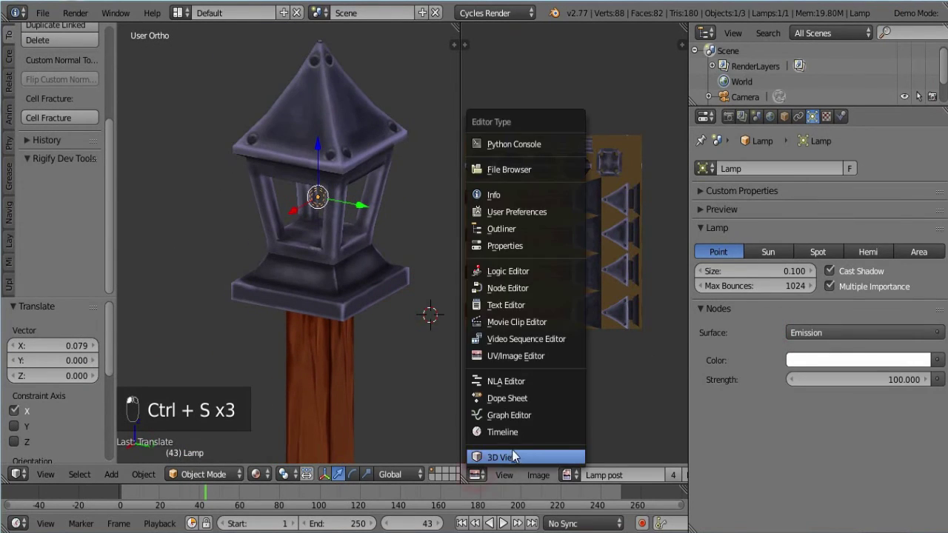
# View through the camera and set the Lamp emission colour to yellow at strength 500
pyautogui.press('KP_0')
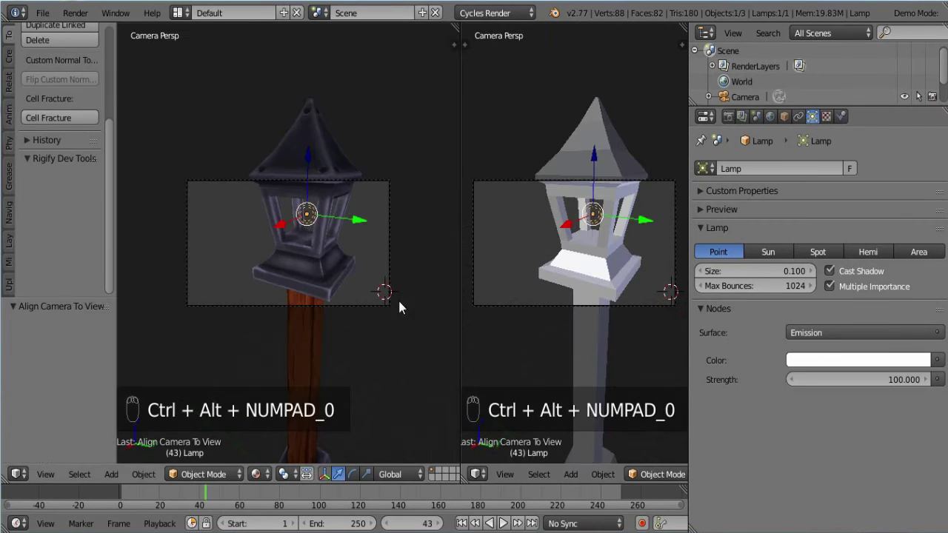
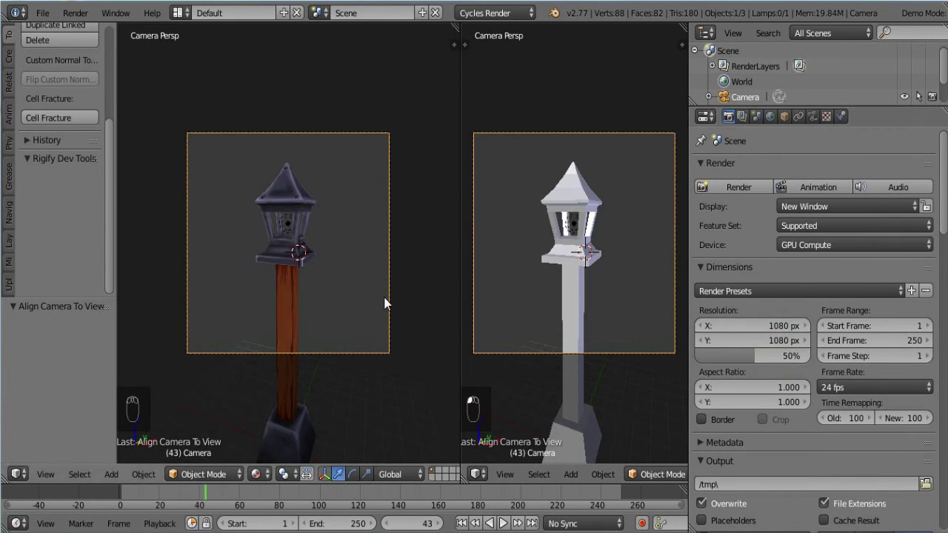
pyautogui.press('KP_7')
pyautogui.middleClick(336, 364)
pyautogui.moveTo(333, 319); pyautogui.dragTo(360, 369)
pyautogui.click(376, 392)
pyautogui.middleClick(401, 392)
pyautogui.click(388, 409)
pyautogui.moveTo(306, 293); pyautogui.dragTo(309, 312)
pyautogui.moveTo(356, 358); pyautogui.dragTo(387, 352)
pyautogui.moveTo(366, 336); pyautogui.dragTo(389, 350)
pyautogui.moveTo(387, 351); pyautogui.dragTo(390, 310)
pyautogui.press('ctrl+s')
pyautogui.moveTo(588, 442); pyautogui.dragTo(282, 206)
pyautogui.press('ctrl+s')
# Enable Rendered viewport shading and preview the glowing lamp post through the camera
pyautogui.press('KP_1')
pyautogui.click(311, 238)
pyautogui.middleClick(396, 202)
pyautogui.press('KP_0')
pyautogui.moveTo(797, 409); pyautogui.dragTo(896, 380)
pyautogui.moveTo(895, 384); pyautogui.dragTo(866, 392)
pyautogui.press('KP_0')
pyautogui.moveTo(872, 355); pyautogui.dragTo(821, 284)
pyautogui.press('KP_0')
pyautogui.press('ctrl+s')
pyautogui.moveTo(351, 293); pyautogui.dragTo(335, 253)
pyautogui.press('ctrl+s')
pyautogui.press('ctrl+s')
pyautogui.press('ctrl+s')
# Place the cursor in the lantern base and bring up the Add Mesh menu for the candle
pyautogui.moveTo(368, 293); pyautogui.dragTo(297, 268)
pyautogui.click(313, 247)
pyautogui.press('a')
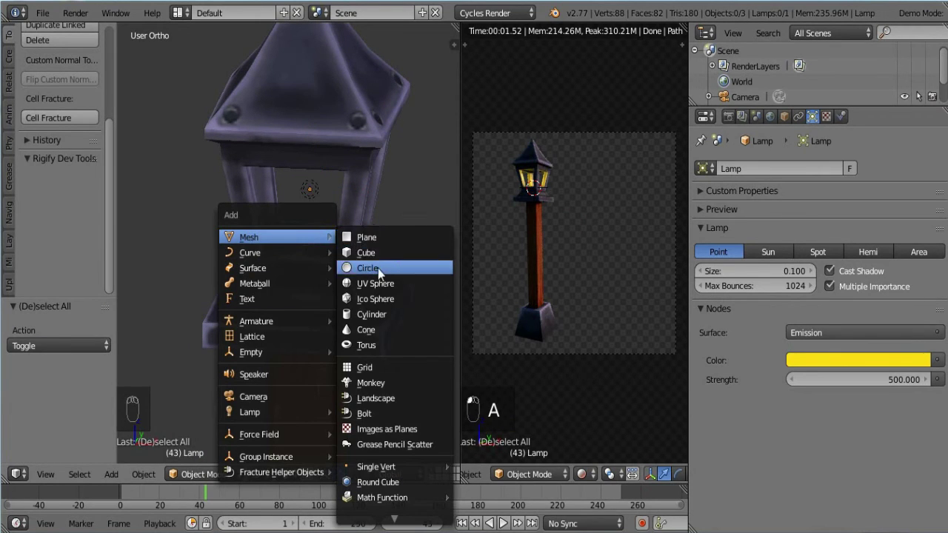
pyautogui.moveTo(81, 352); pyautogui.dragTo(91, 353)
# Add a circle mesh, extrude it into a candle with a wick and rename it 'candle'
pyautogui.click(83, 353)
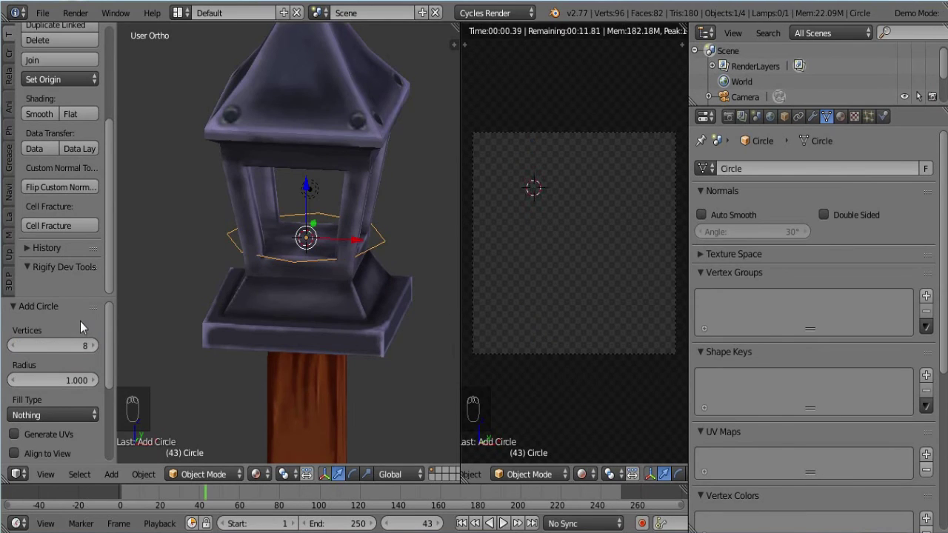
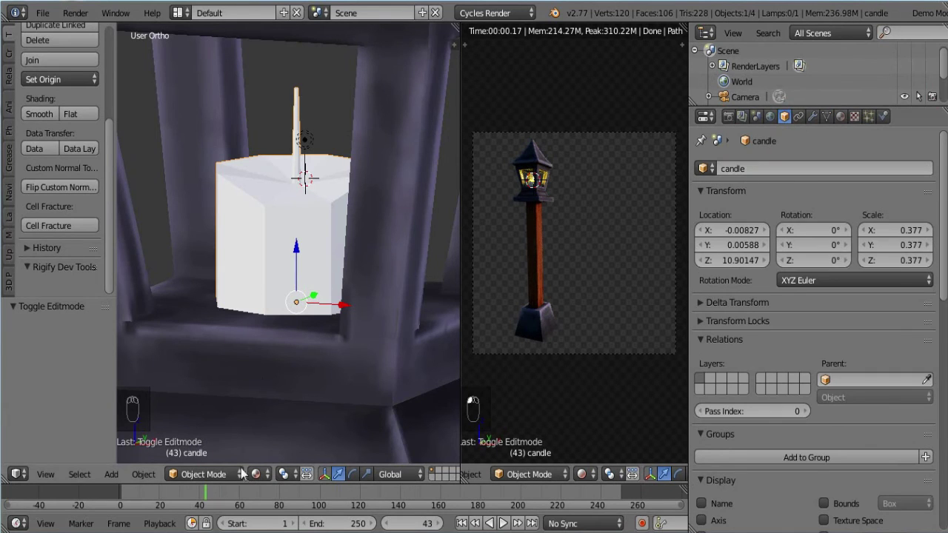
pyautogui.rightClick(253, 450)
pyautogui.click(765, 179)
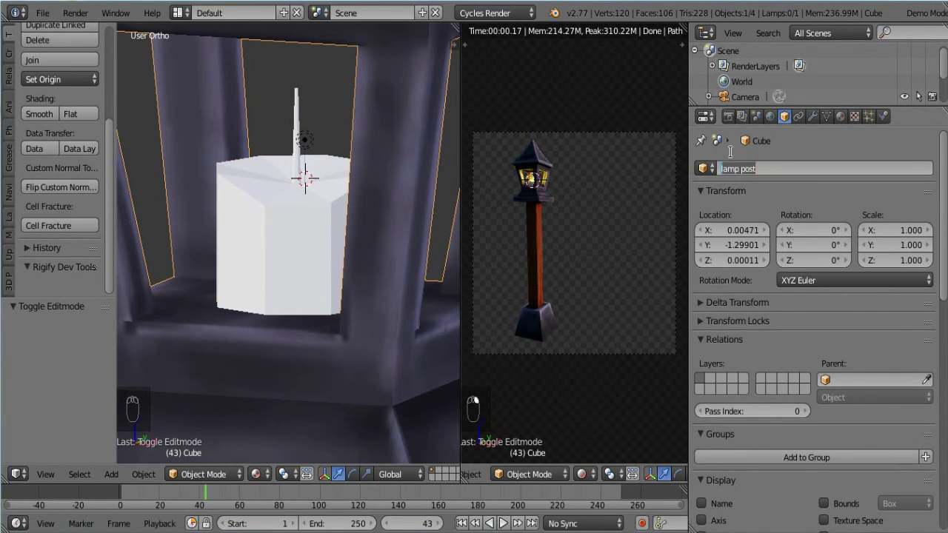
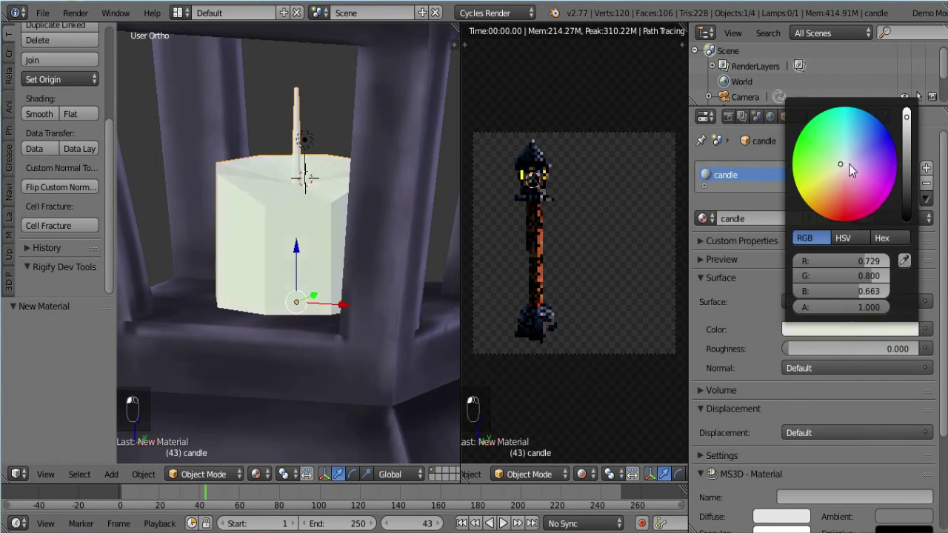
pyautogui.press('ctrl+s')
# Give the candle a pale yellow Diffuse material and add a second material slot for the wick
pyautogui.moveTo(279, 198); pyautogui.dragTo(310, 149)
pyautogui.rightClick(288, 121)
pyautogui.moveTo(304, 91); pyautogui.dragTo(328, 219)
pyautogui.moveTo(312, 140); pyautogui.dragTo(255, 197)
pyautogui.middleClick(256, 197)
pyautogui.moveTo(259, 194); pyautogui.dragTo(209, 460)
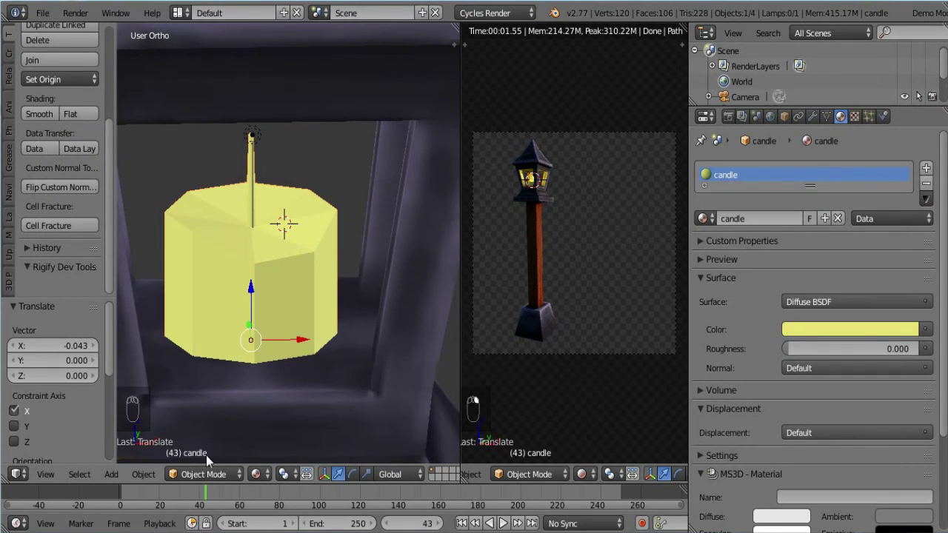
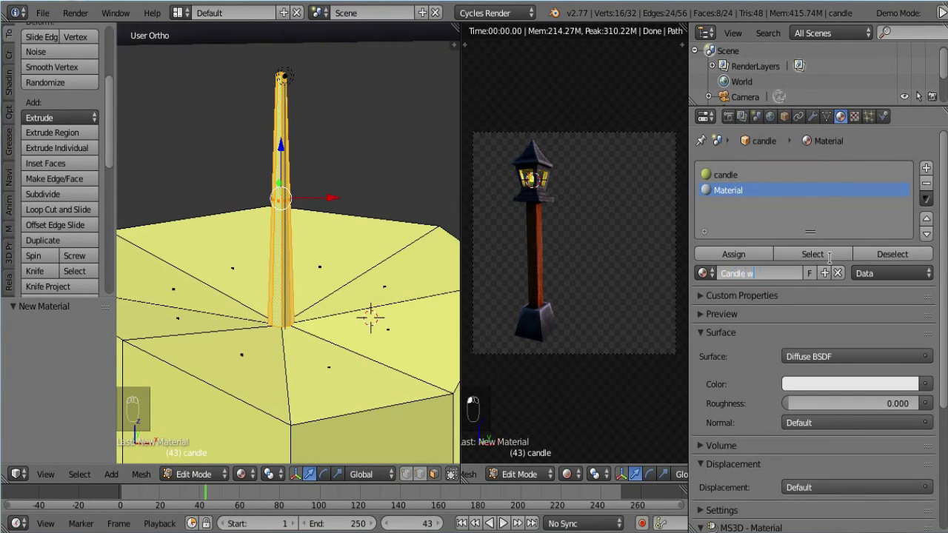
# Make the 'Candle wick' slot near-black, assign it to the wick and deepen the candle's yellow
pyautogui.click(863, 388)
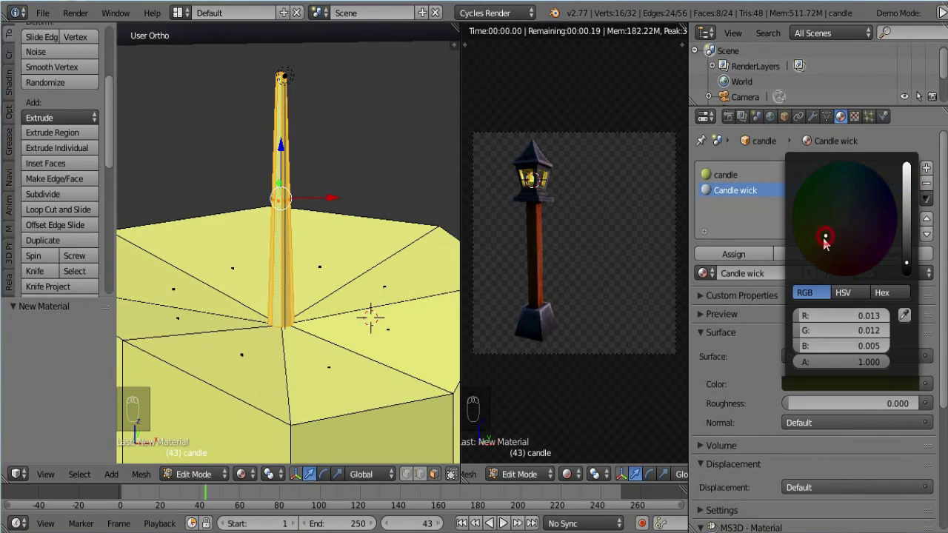
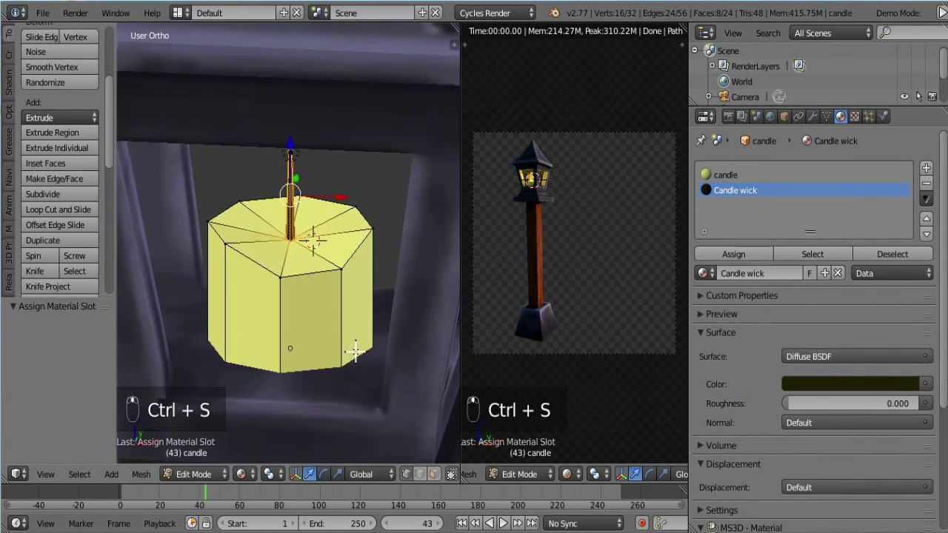
pyautogui.press('ctrl+s')
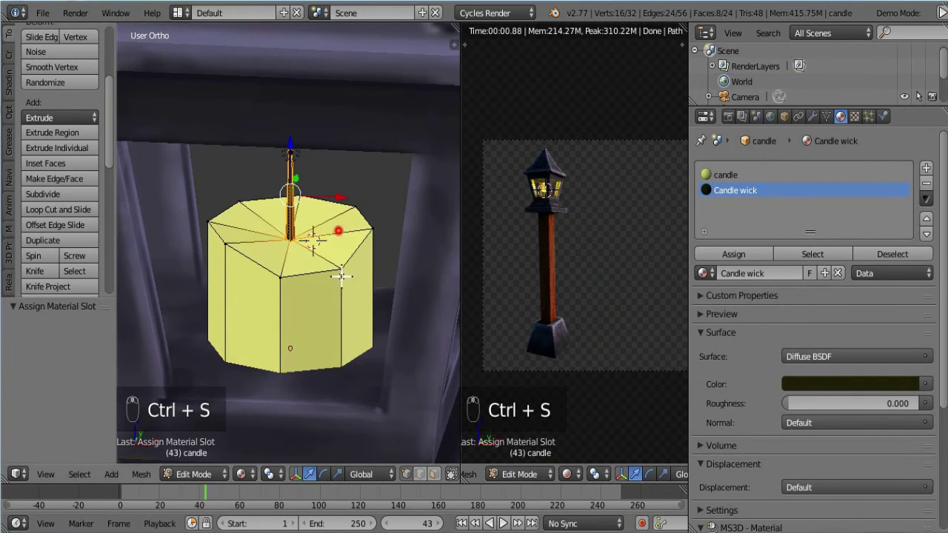
pyautogui.press('ctrl+s')
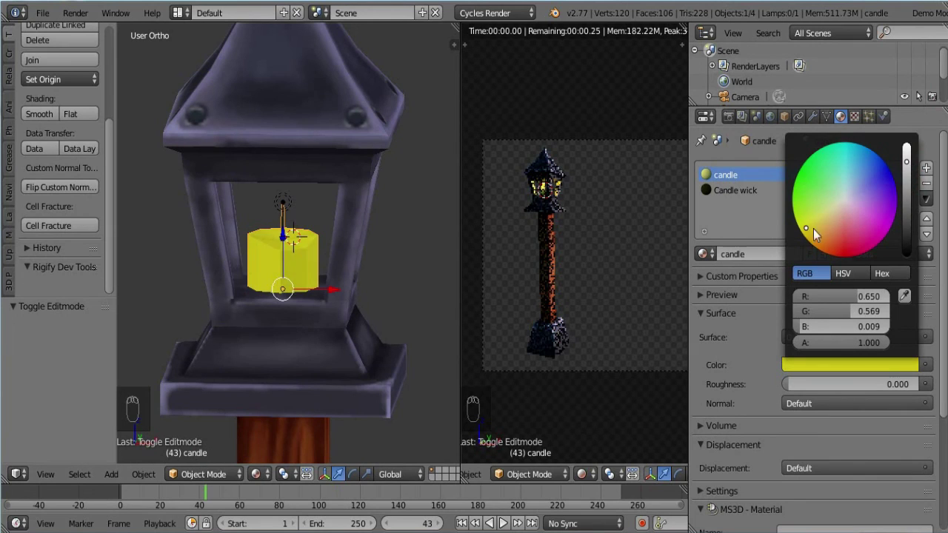
pyautogui.press('ctrl+s')
pyautogui.press('ctrl+s')
# Raise the Lamp emission strength to 600 and check it through the camera
pyautogui.press('KP_0')
pyautogui.press('ctrl+s')
pyautogui.press('KP_7')
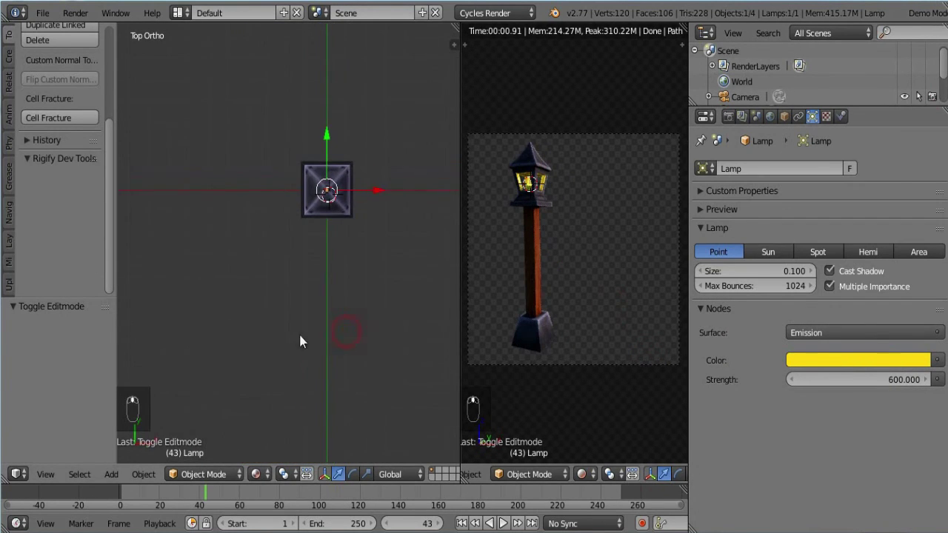
# Add a hemi lamp and rotate it toward the lamp post from front and top views
pyautogui.press('shift+a')
pyautogui.moveTo(379, 191); pyautogui.dragTo(337, 205)
pyautogui.press('KP_1')
pyautogui.click(214, 158)
pyautogui.press('r')
pyautogui.press('KP_7')
pyautogui.moveTo(225, 184); pyautogui.dragTo(859, 262)
pyautogui.press('r')
# Give the hemi lamp a warm orange color at Strength 10 and fine-tune its angle
pyautogui.click(905, 410)
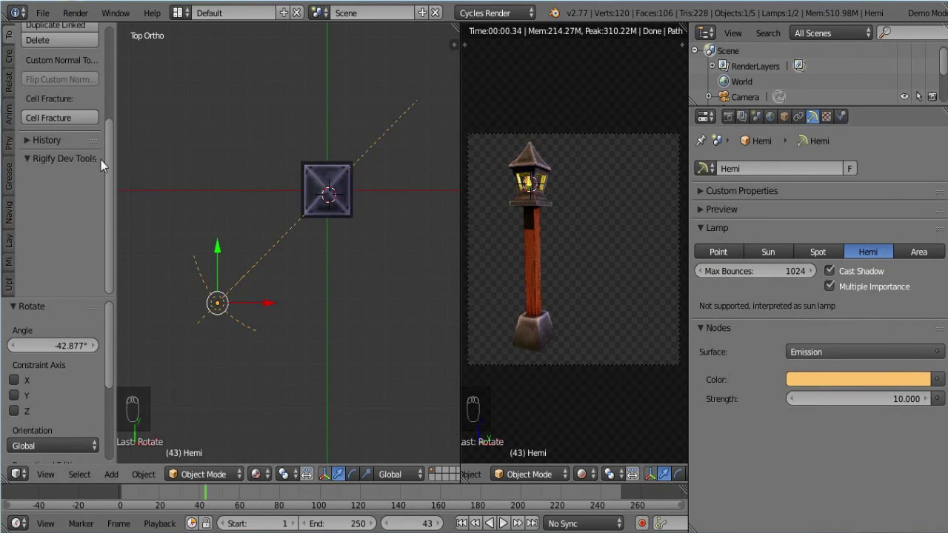
pyautogui.press('KP_1')
pyautogui.moveTo(273, 195); pyautogui.dragTo(351, 149)
pyautogui.press('r')
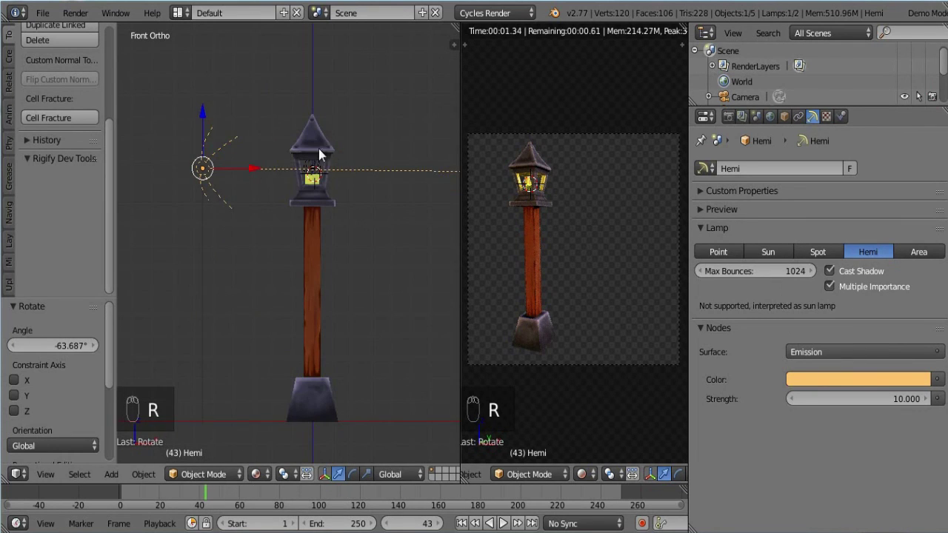
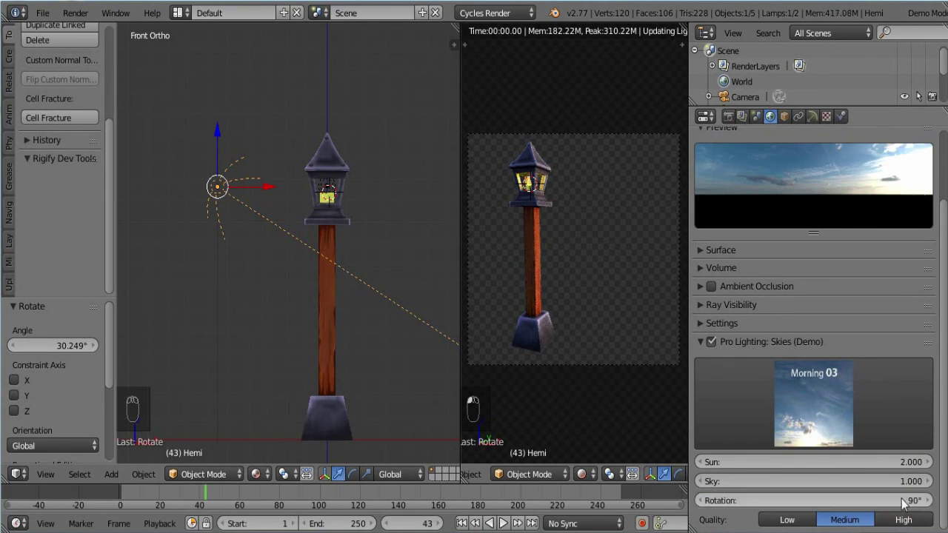
# Rotate the Morning 03 sky lighting to 40° and save the file
pyautogui.click(909, 509)
pyautogui.press('ctrl+s')
pyautogui.press('ctrl+s')
pyautogui.moveTo(372, 306); pyautogui.dragTo(364, 209)
pyautogui.press('ctrl+s')
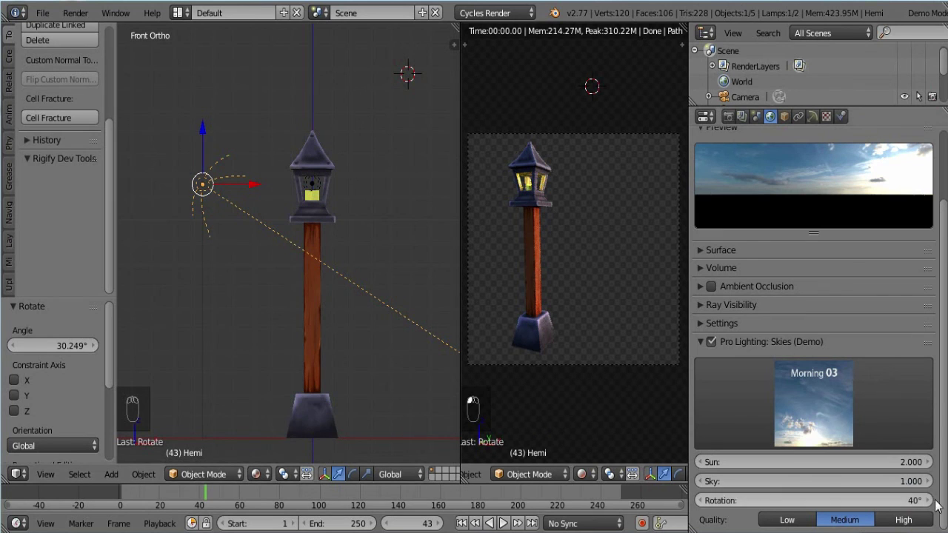
# Render the final image of the lit lamp post with F12
pyautogui.click(922, 508)
pyautogui.press('F12')
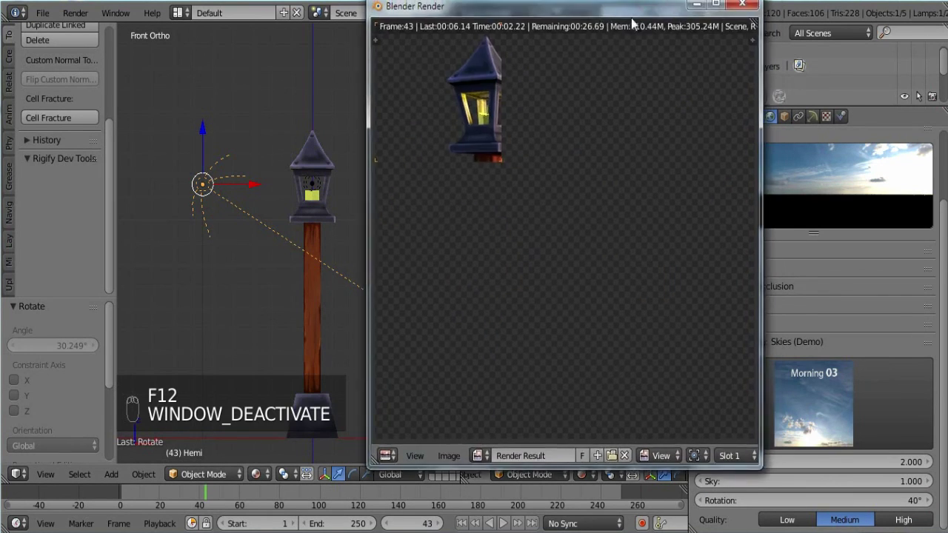